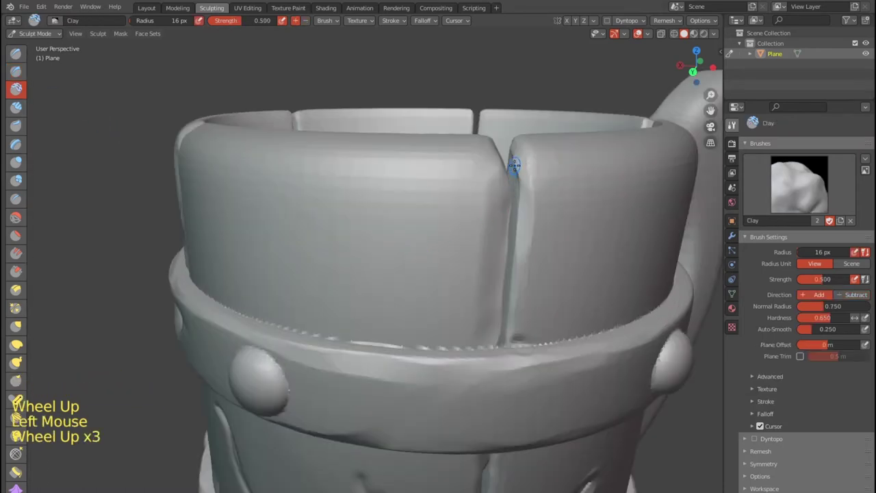
Step: Deepen the stave seam and carve branching cracks across the staves with the brush cutting inward
{"action": "left_click", "coordinate": [517, 162]}
{"action": "left_click", "coordinate": [518, 155]}
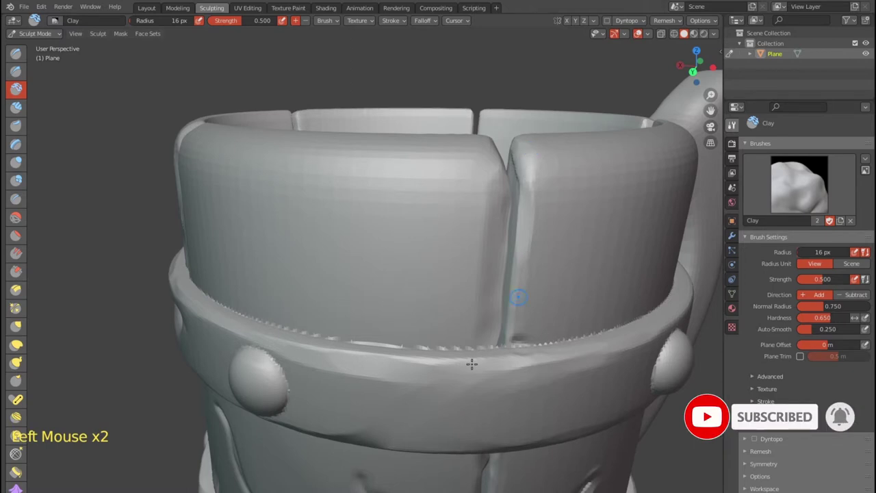
{"action": "middle_click", "coordinate": [471, 301]}
{"action": "left_click", "coordinate": [519, 255]}
{"action": "left_click", "coordinate": [551, 294]}
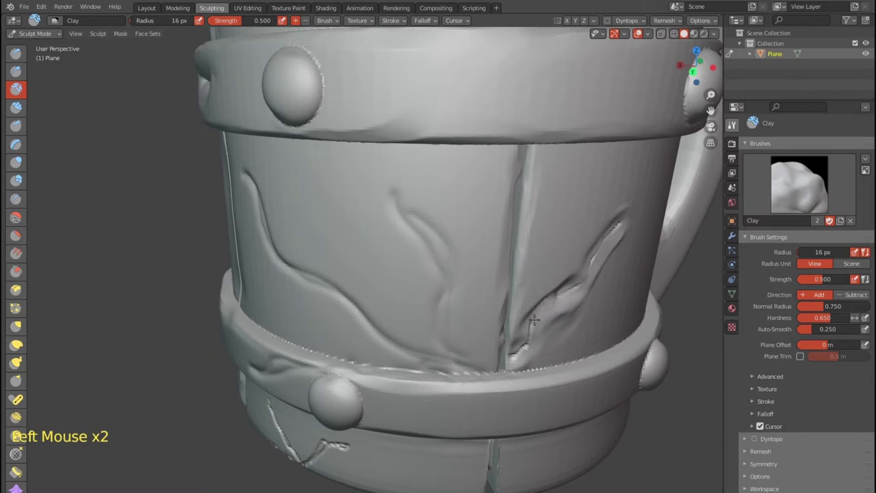
{"action": "left_click", "coordinate": [526, 344]}
{"action": "key", "text": "ctrl+z"}
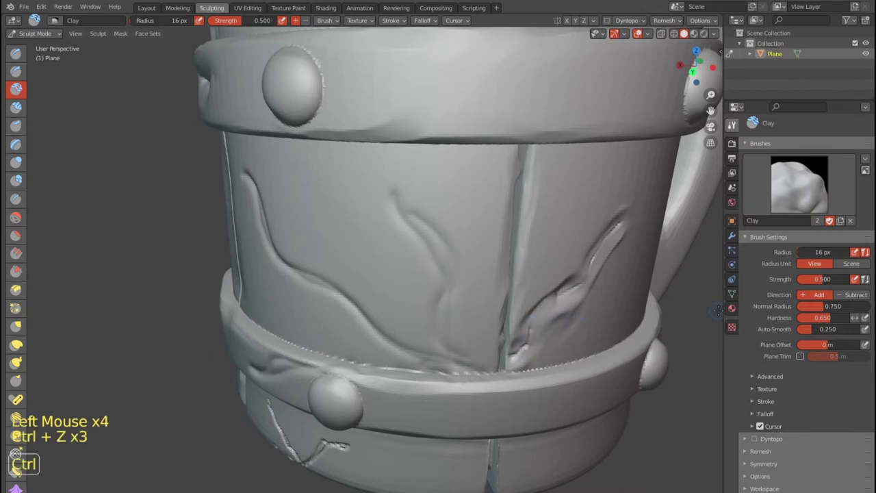
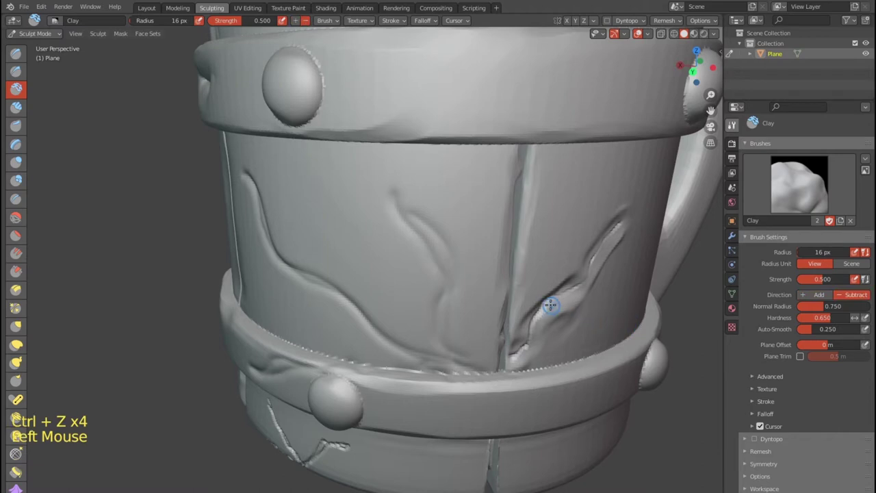
{"action": "left_click", "coordinate": [546, 300]}
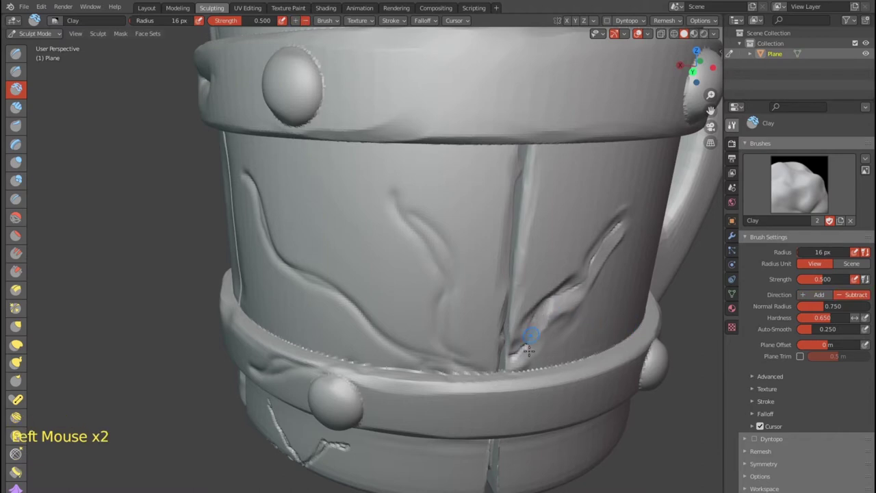
Step: Lower the brush strength to about 0.07 and carve faint cracks down to the lower band
{"action": "key", "text": "ctrl+z"}
{"action": "key", "text": "shift+f"}
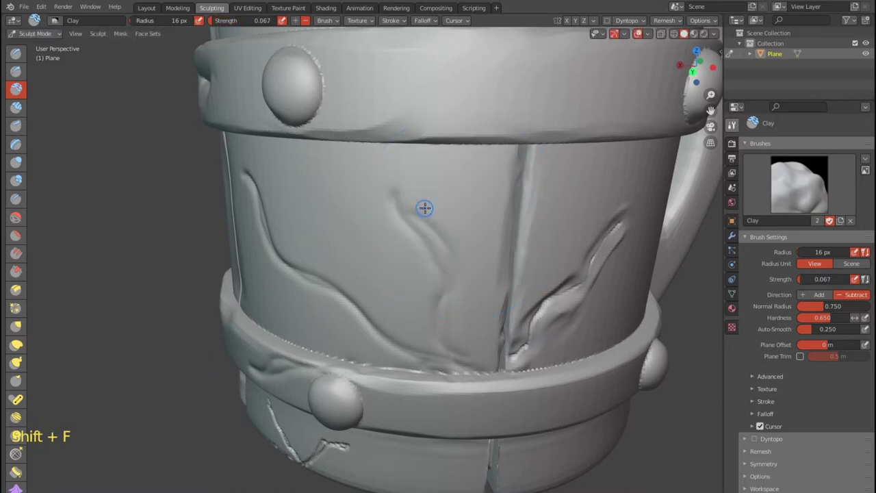
{"action": "left_click", "coordinate": [538, 308]}
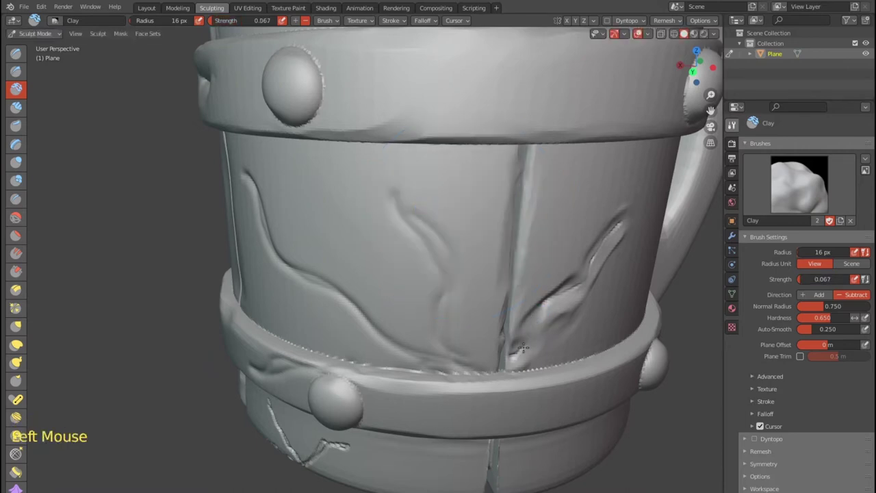
{"action": "scroll", "scroll_direction": "down", "scroll_amount": 3}
{"action": "left_click", "coordinate": [399, 241]}
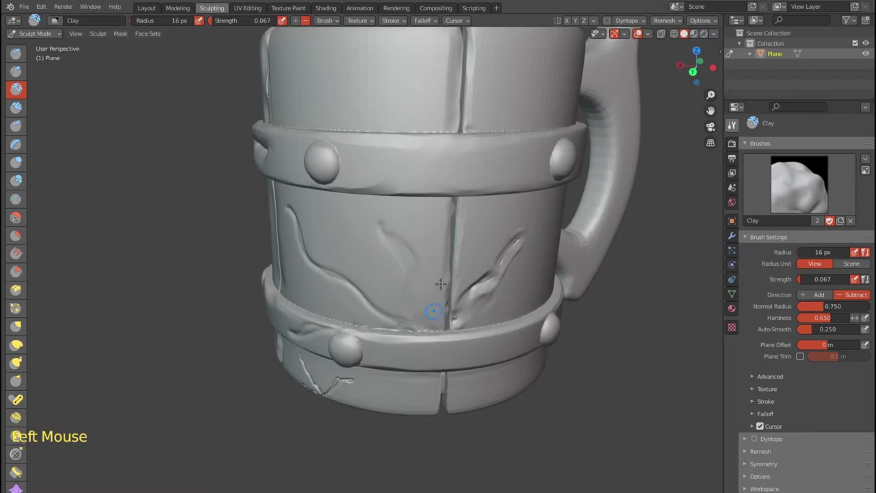
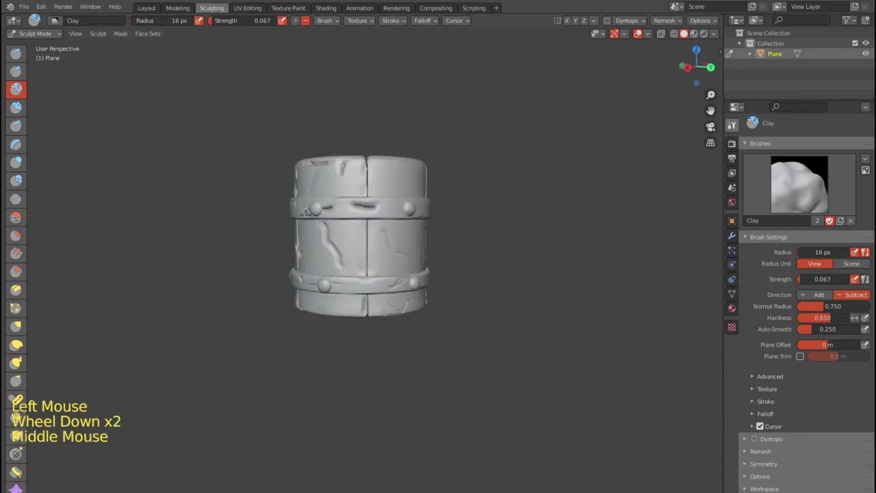
Step: Browse the sculpt toolbar brushes and switch to the Clay Strips brush
{"action": "scroll", "scroll_direction": "up", "scroll_amount": 3}
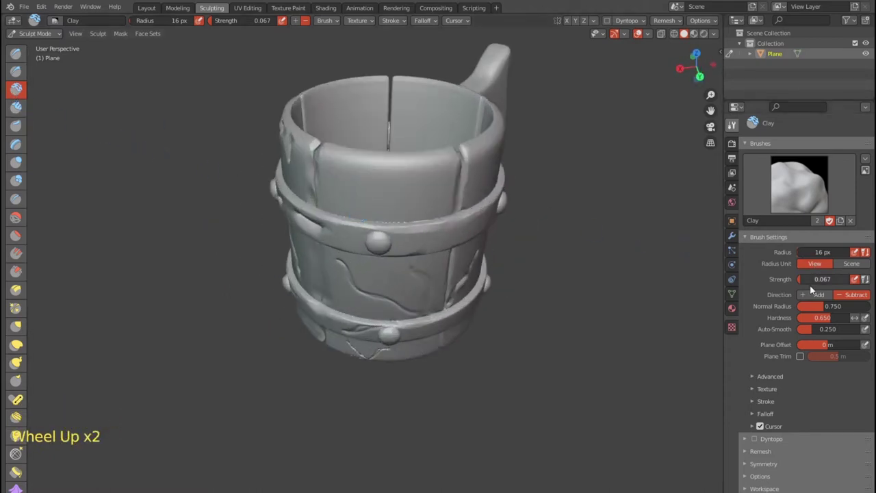
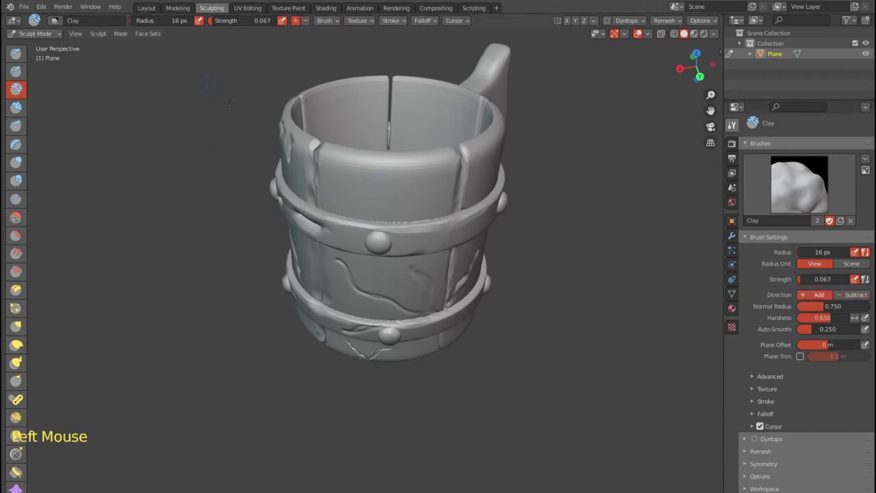
{"action": "left_click", "coordinate": [372, 159]}
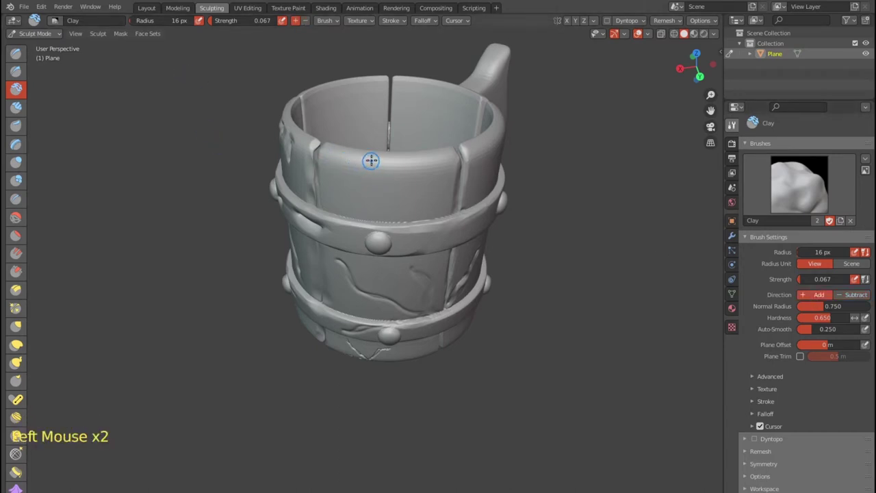
{"action": "left_click", "coordinate": [397, 160]}
{"action": "left_click", "coordinate": [413, 165]}
{"action": "left_click", "coordinate": [432, 162]}
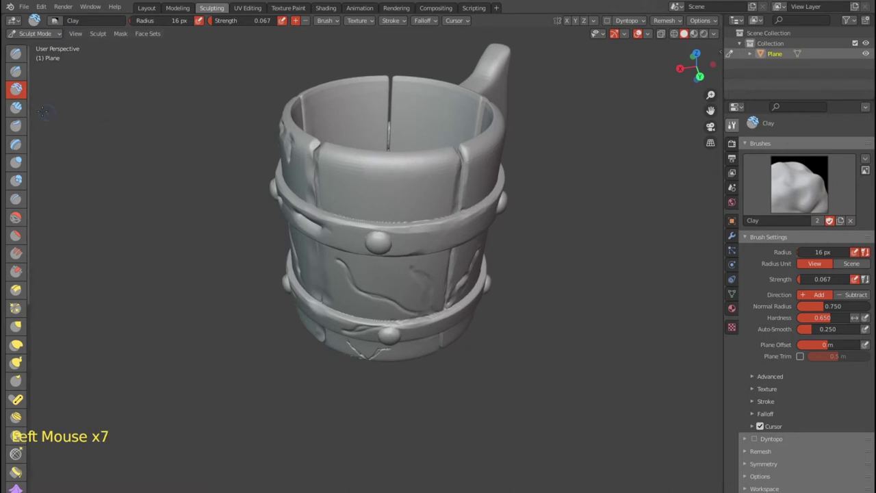
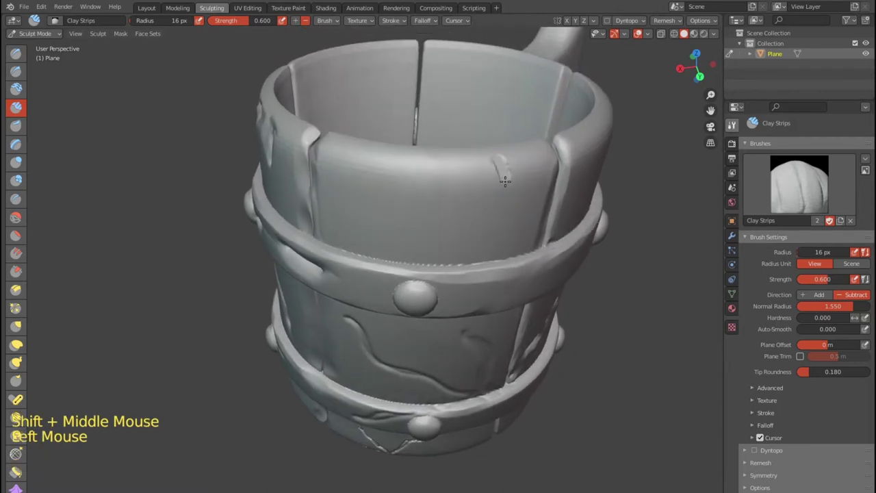
Step: Chip away the top rim edges of two staves on either side of a seam
{"action": "left_click", "coordinate": [515, 153]}
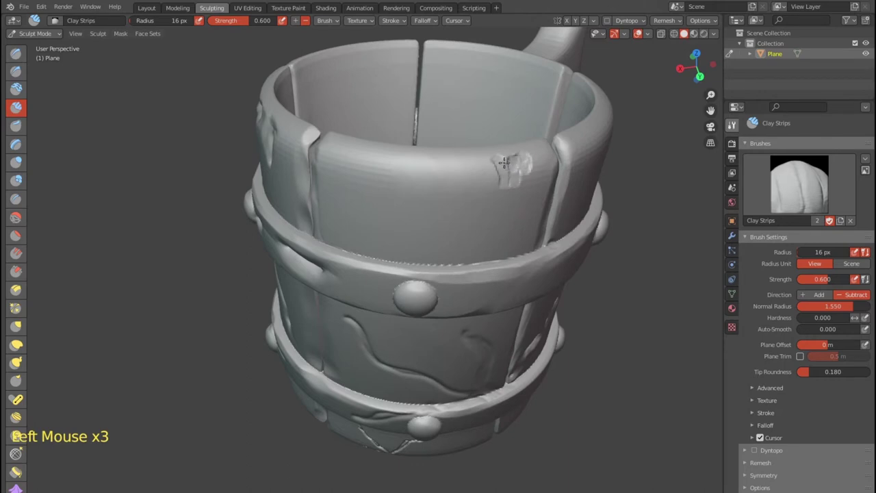
{"action": "left_click", "coordinate": [492, 161]}
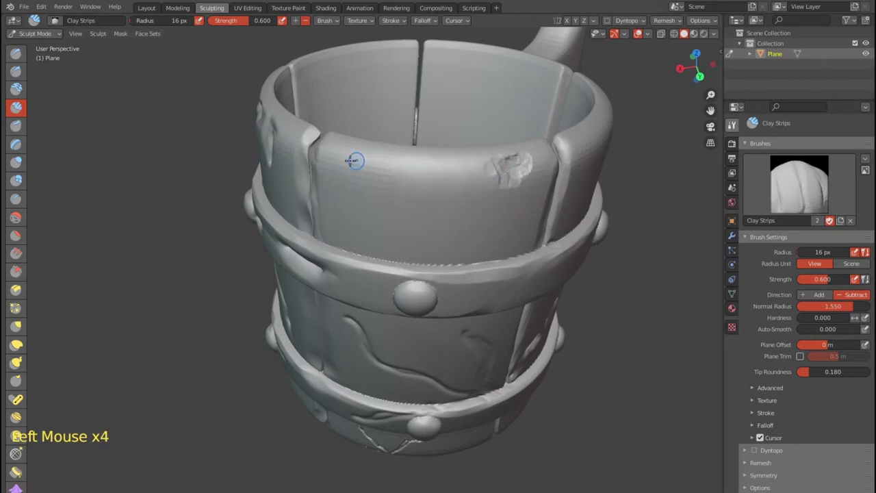
{"action": "left_click", "coordinate": [564, 138]}
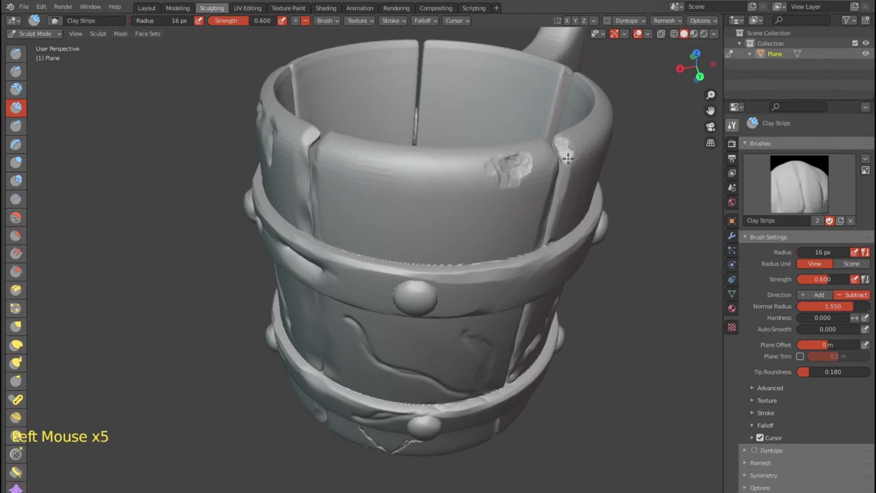
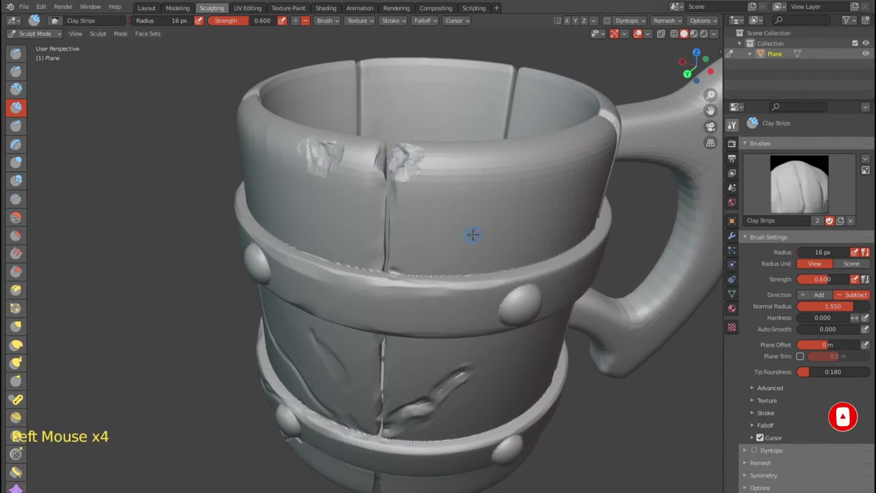
Step: Zoom into the seam gap and break off and roughen the stave corners beside it
{"action": "key", "text": "ctrl+z"}
{"action": "key", "text": "ctrl+z"}
{"action": "key", "text": "ctrl+z"}
{"action": "scroll", "scroll_direction": "up", "scroll_amount": 3}
{"action": "middle_click", "coordinate": [440, 149]}
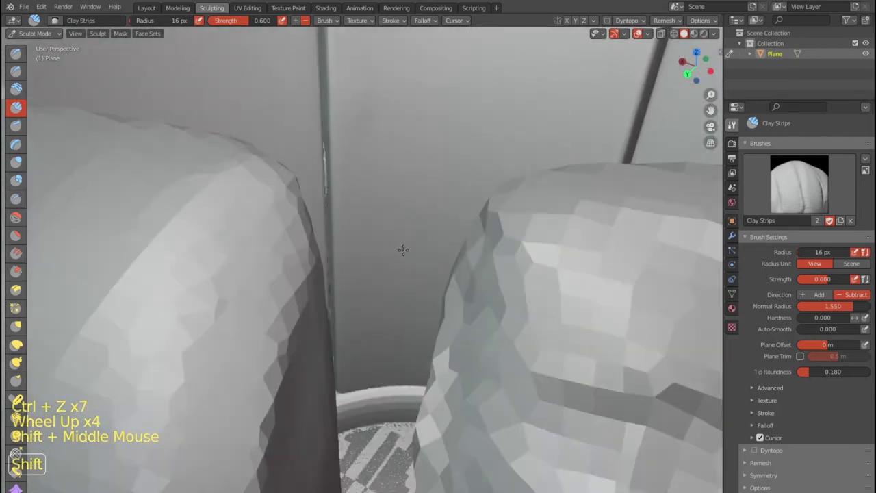
{"action": "left_click", "coordinate": [343, 225]}
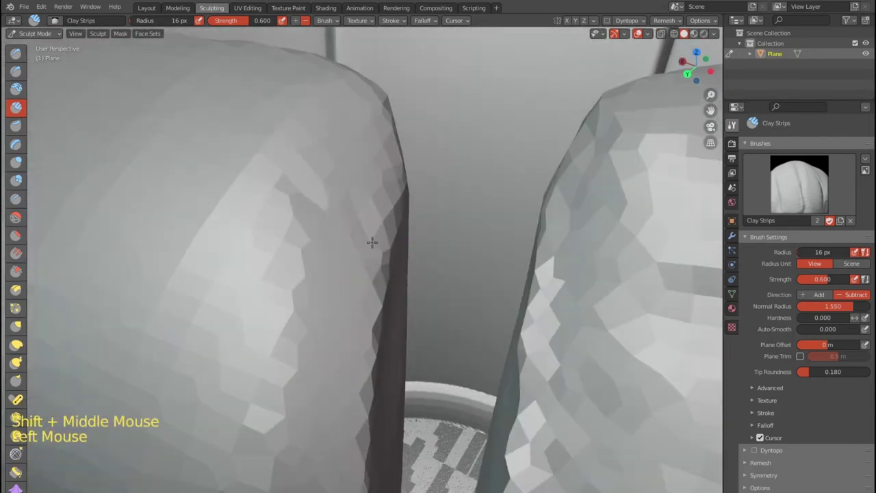
{"action": "scroll", "scroll_direction": "down", "scroll_amount": 3}
{"action": "left_click", "coordinate": [356, 257]}
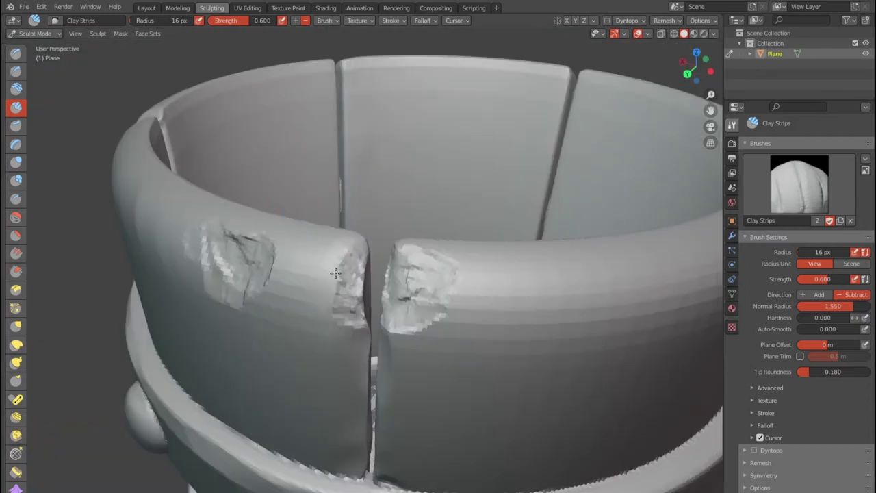
{"action": "left_click", "coordinate": [256, 220]}
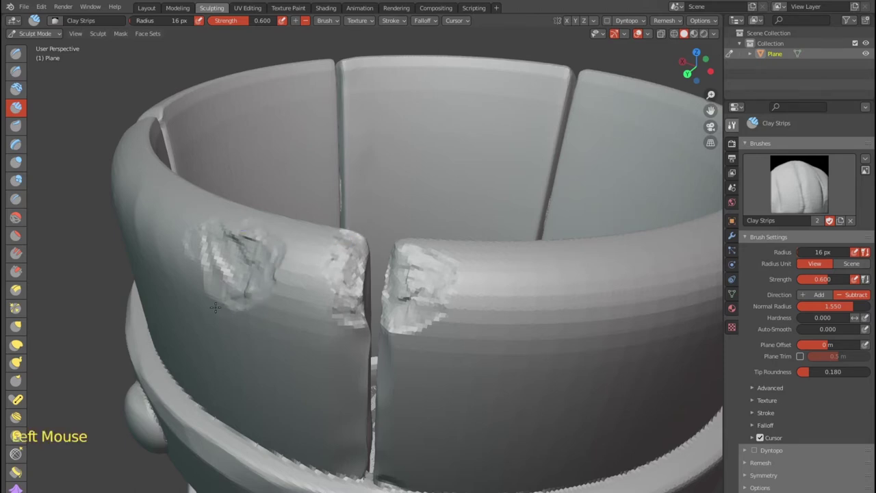
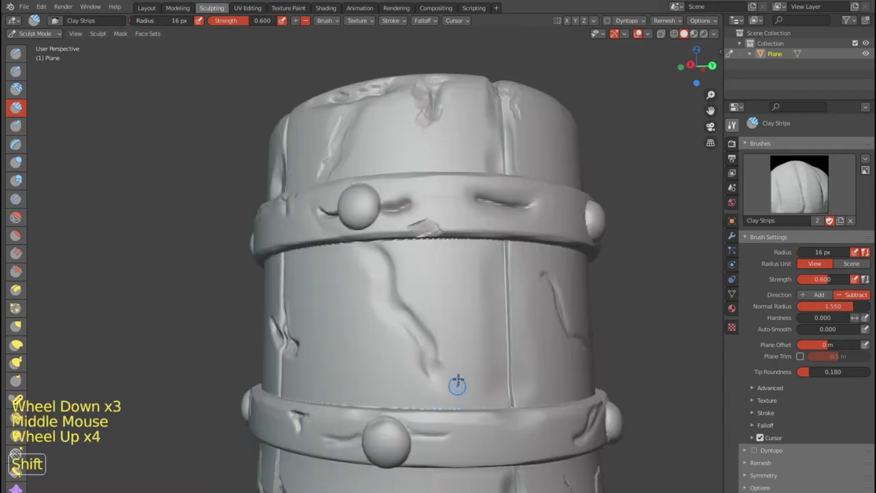
Step: Gouge a dent at the stave bottom, crack the stave near the handle, and chip the lower band's edge
{"action": "middle_click", "coordinate": [484, 292]}
{"action": "left_click", "coordinate": [482, 267]}
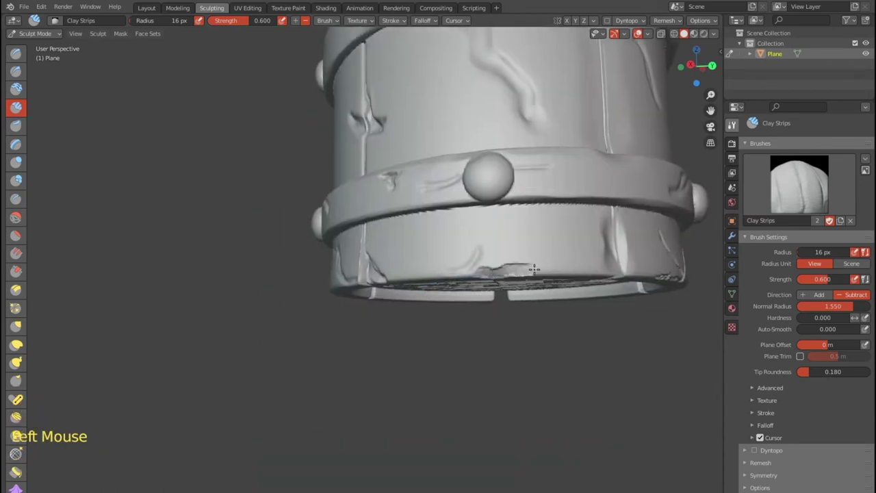
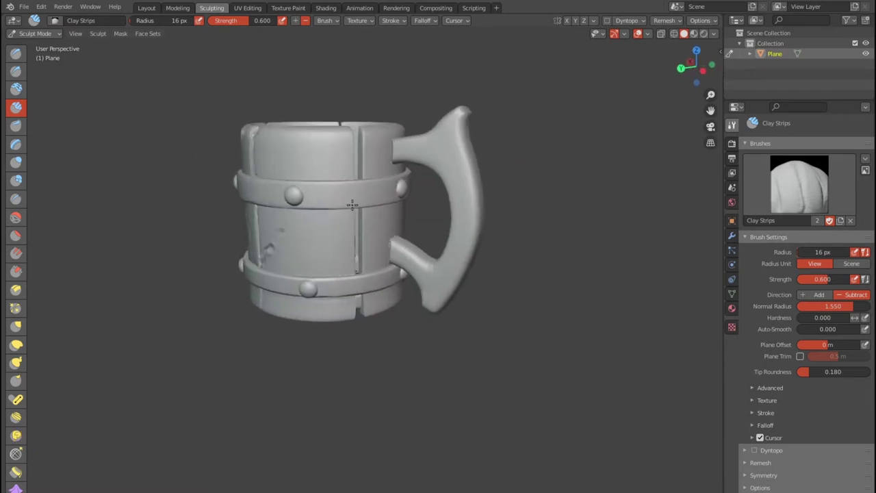
{"action": "scroll", "scroll_direction": "up", "scroll_amount": 3}
{"action": "left_click", "coordinate": [363, 83]}
{"action": "left_click", "coordinate": [353, 302]}
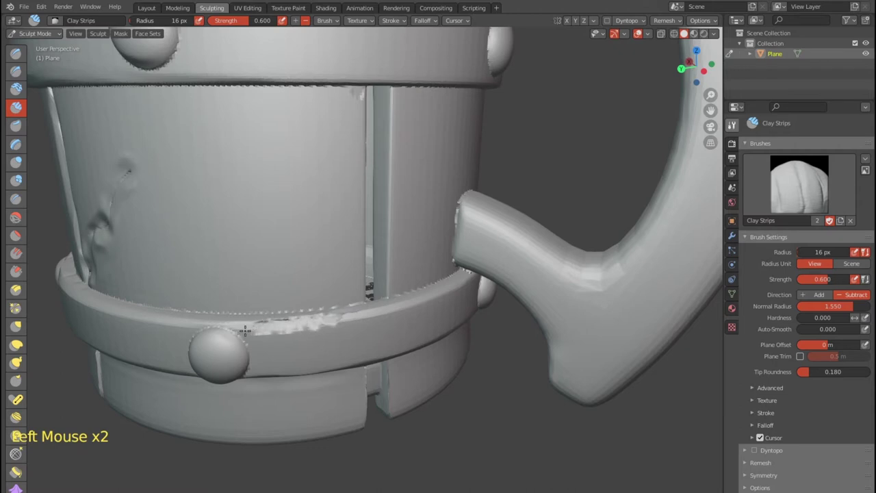
{"action": "left_click", "coordinate": [360, 299]}
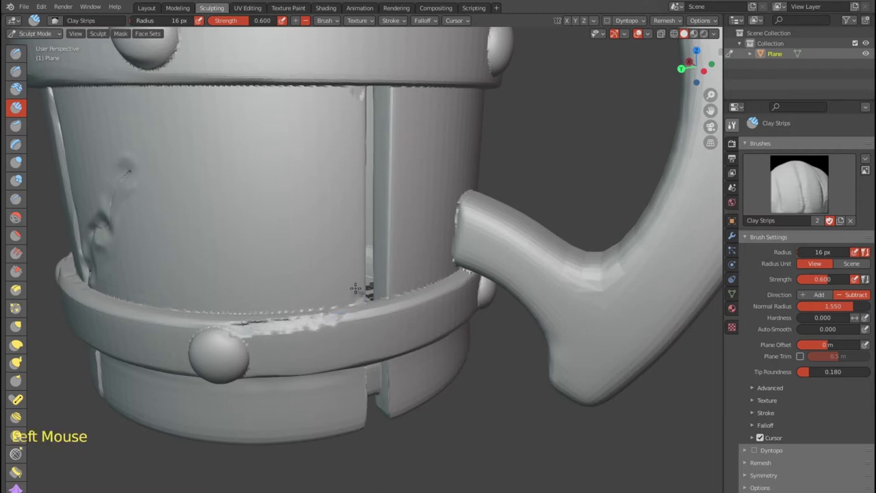
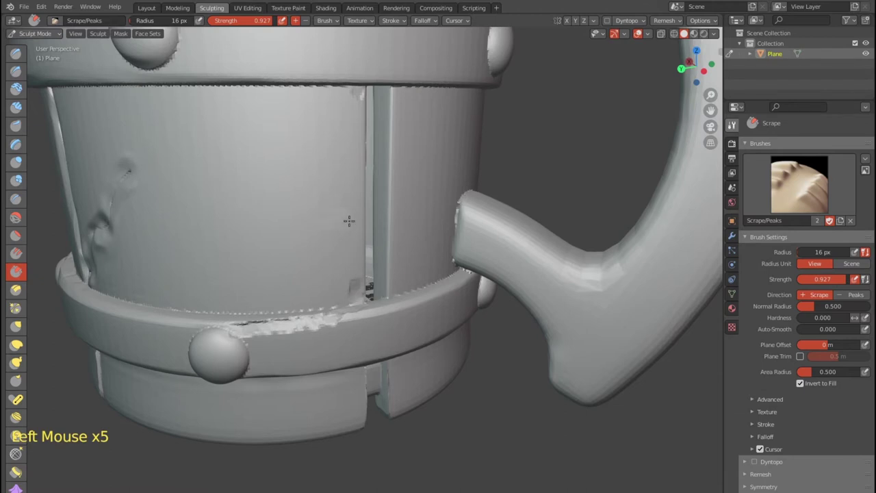
Step: Scrape rough edges along the plank gaps on two seams, widening the Scrape radius to 30 px
{"action": "left_click", "coordinate": [367, 183]}
{"action": "left_click", "coordinate": [365, 182]}
{"action": "left_click", "coordinate": [363, 205]}
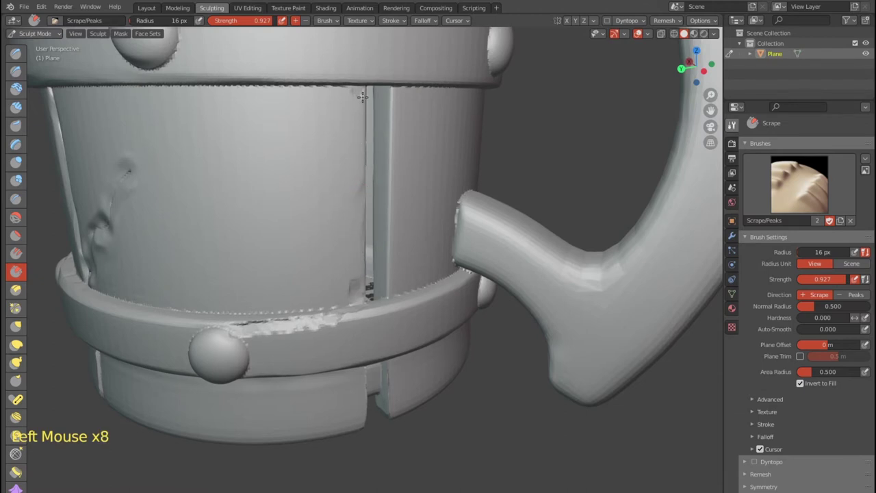
{"action": "middle_click", "coordinate": [342, 182]}
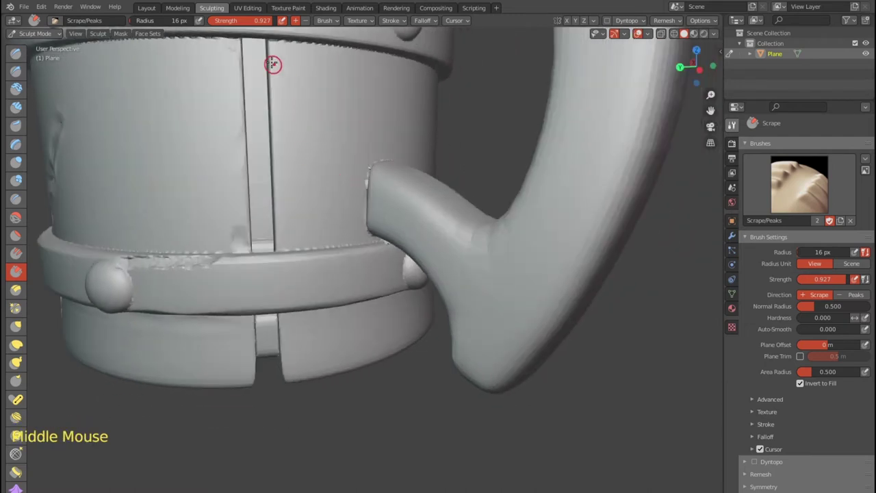
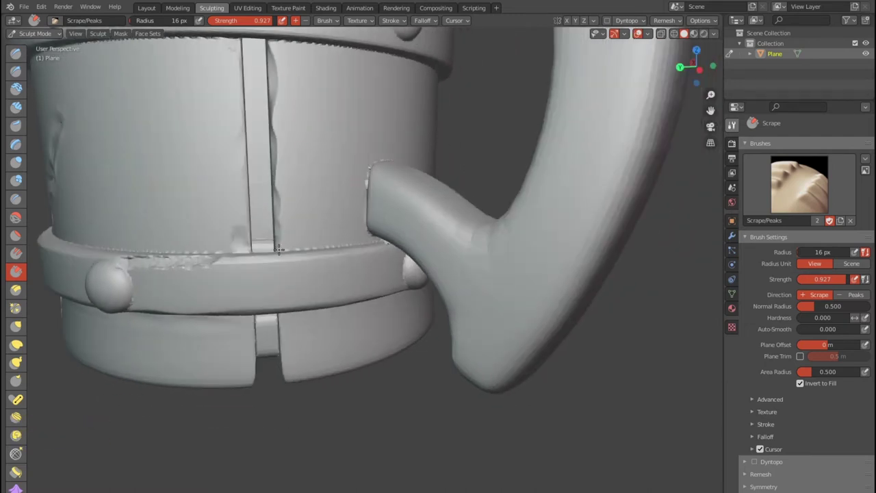
{"action": "left_click", "coordinate": [281, 319]}
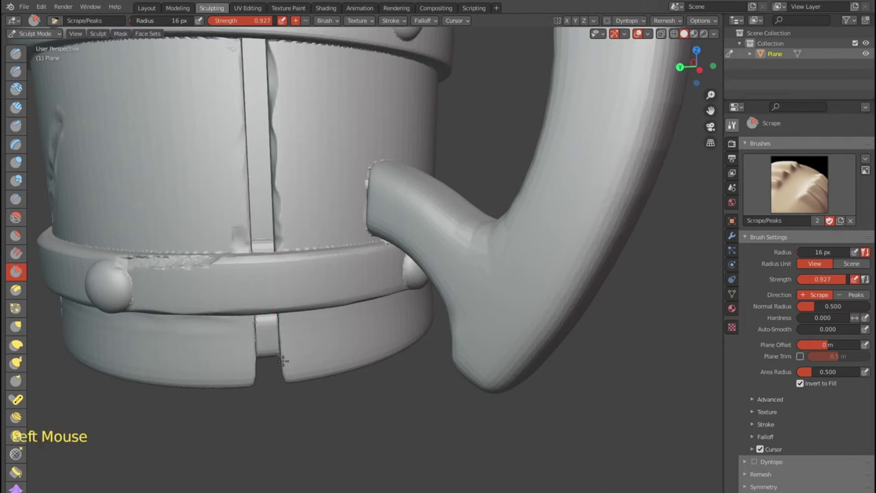
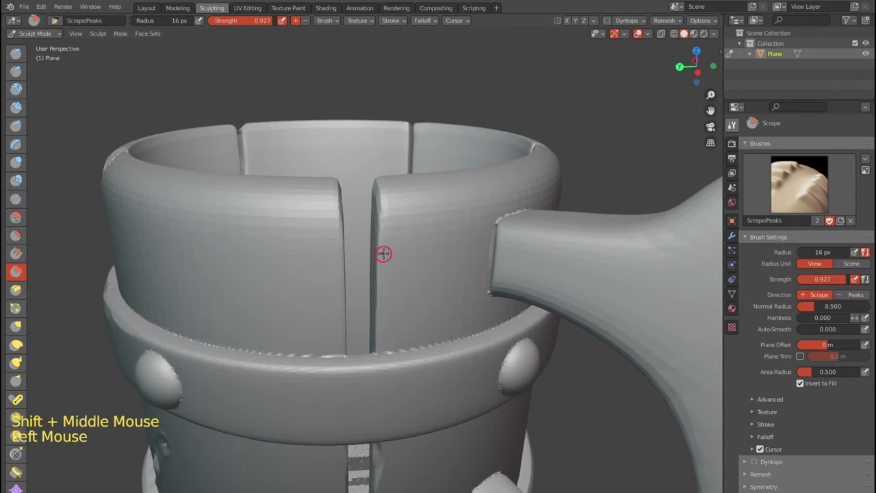
{"action": "left_click", "coordinate": [383, 222]}
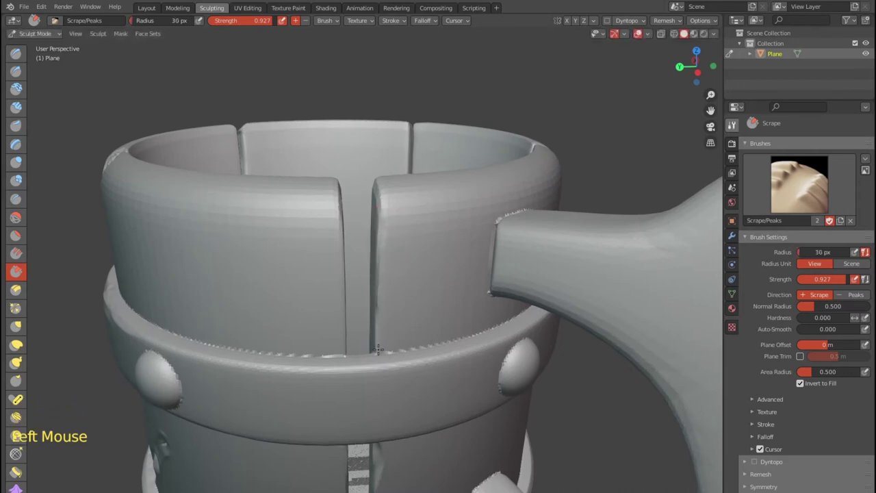
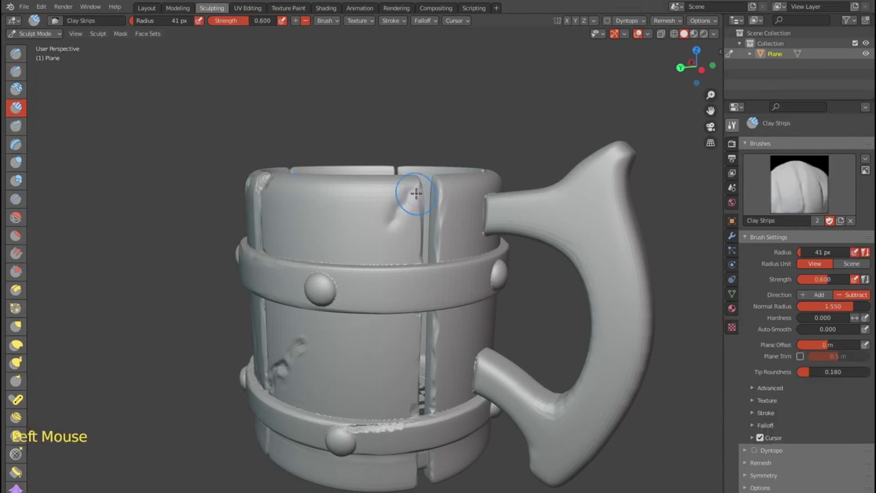
Step: Gouge dents near the plank's top and carve a crack running down from the rim
{"action": "left_click", "coordinate": [418, 179]}
{"action": "left_click", "coordinate": [417, 182]}
{"action": "scroll", "scroll_direction": "up", "scroll_amount": 3}
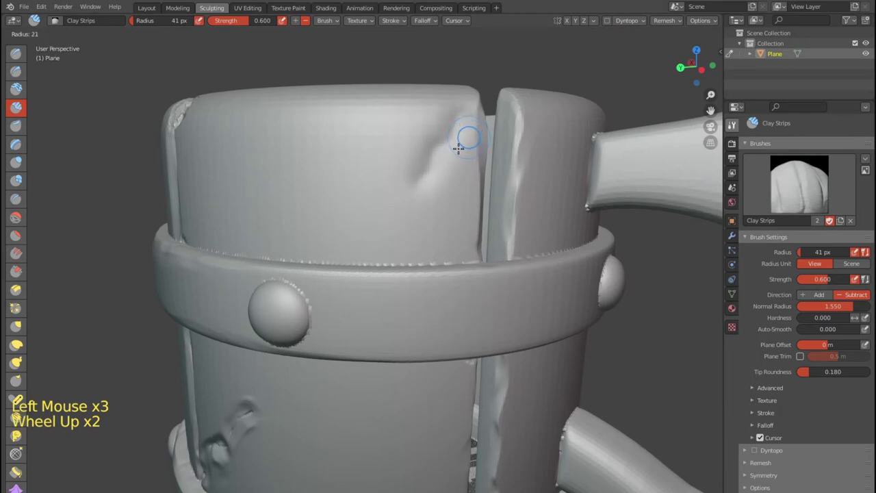
{"action": "left_click", "coordinate": [475, 103]}
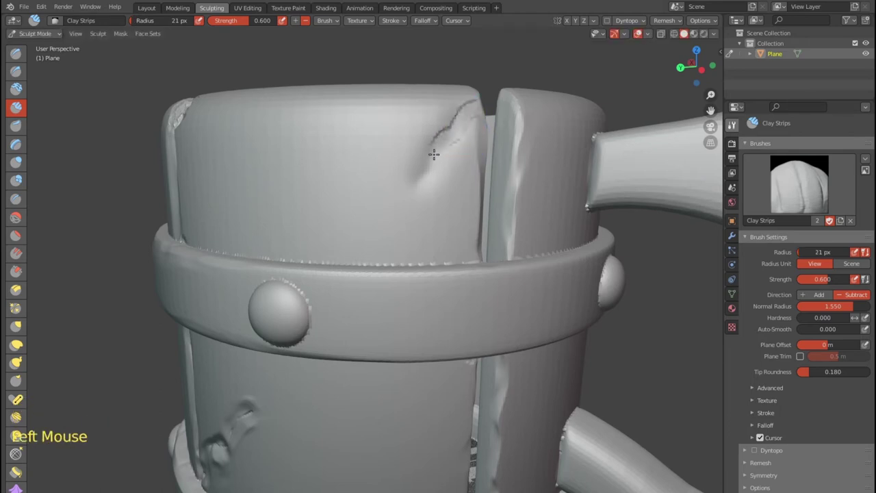
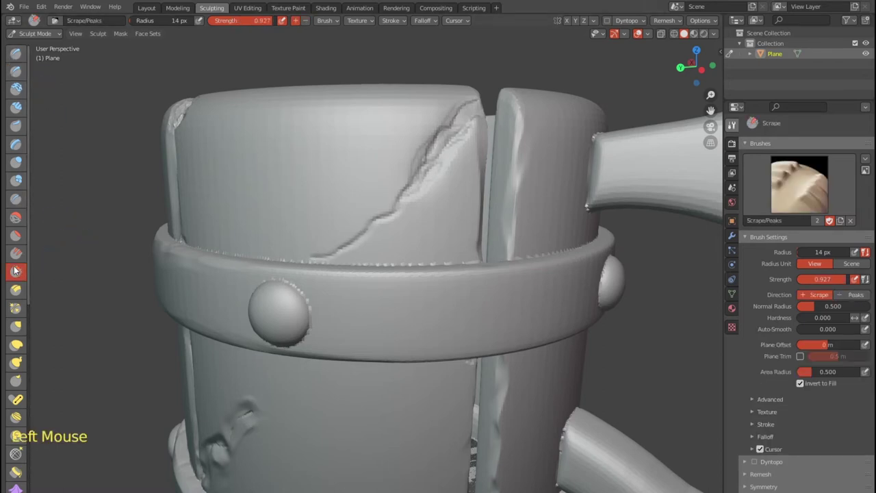
Step: Scrape along the new crack's edges and the rim where the planks meet
{"action": "left_click", "coordinate": [327, 249]}
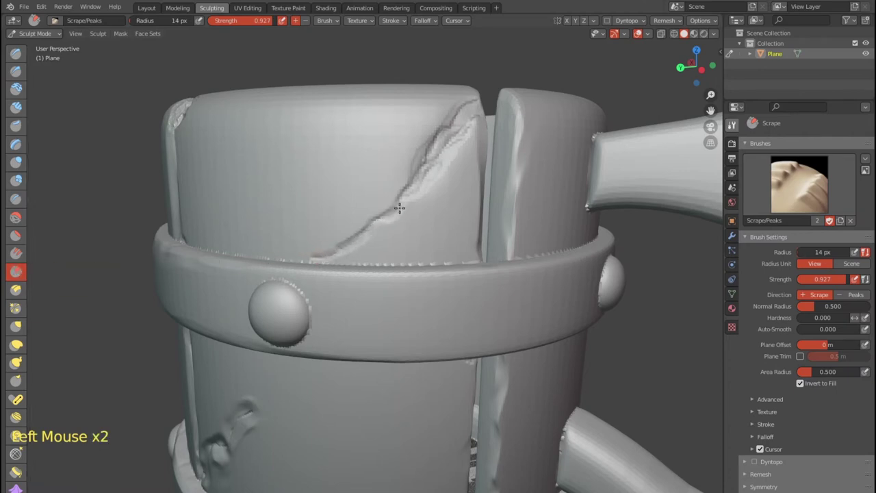
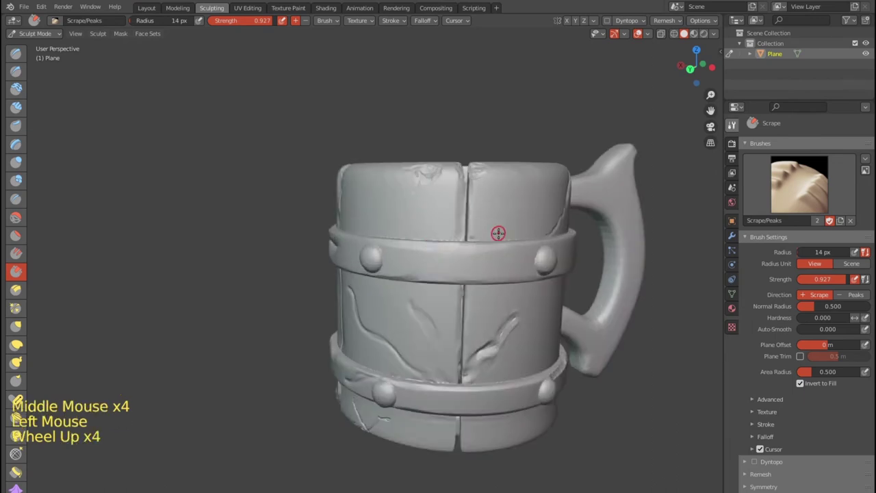
{"action": "left_click", "coordinate": [484, 171]}
{"action": "scroll", "scroll_direction": "up", "scroll_amount": 3}
{"action": "left_click", "coordinate": [479, 166]}
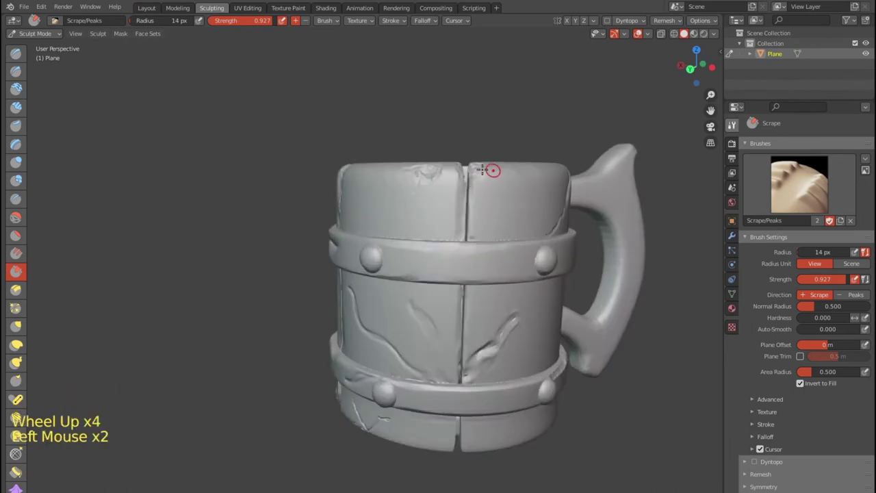
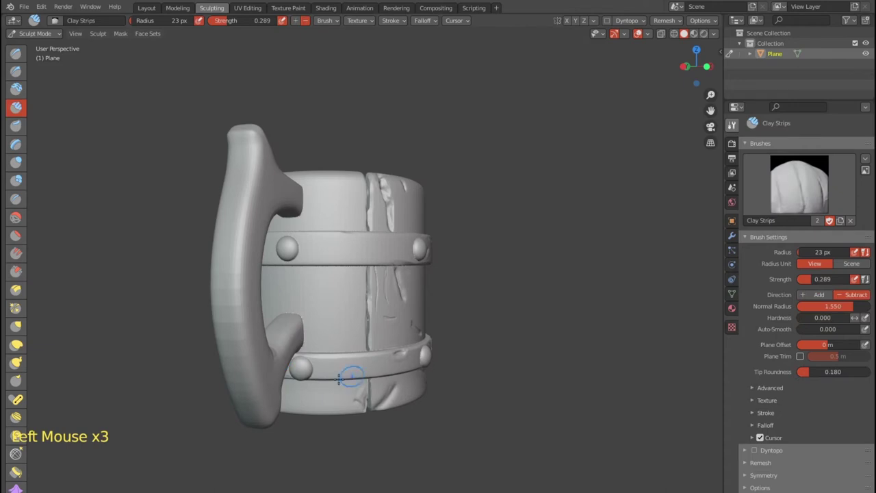
Step: Dent the plank beside the lower band, then shrink and weaken the brush to carve a thin crack there
{"action": "left_click", "coordinate": [345, 352]}
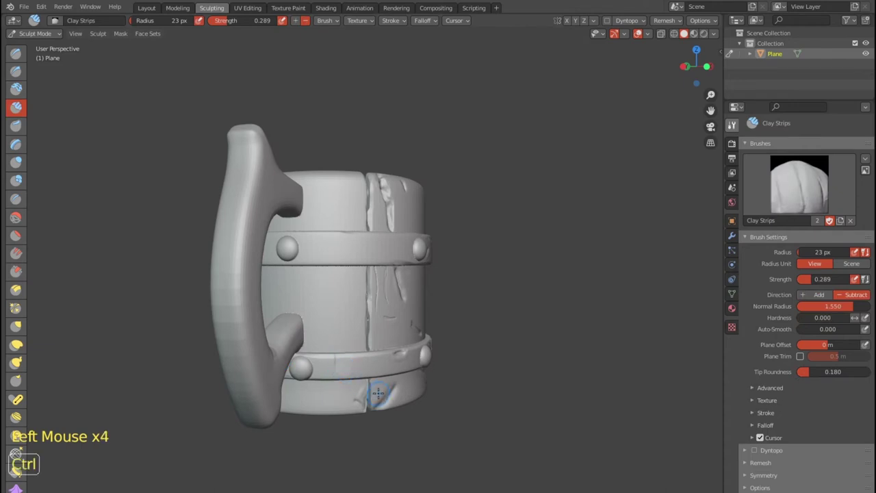
{"action": "key", "text": "ctrl+z"}
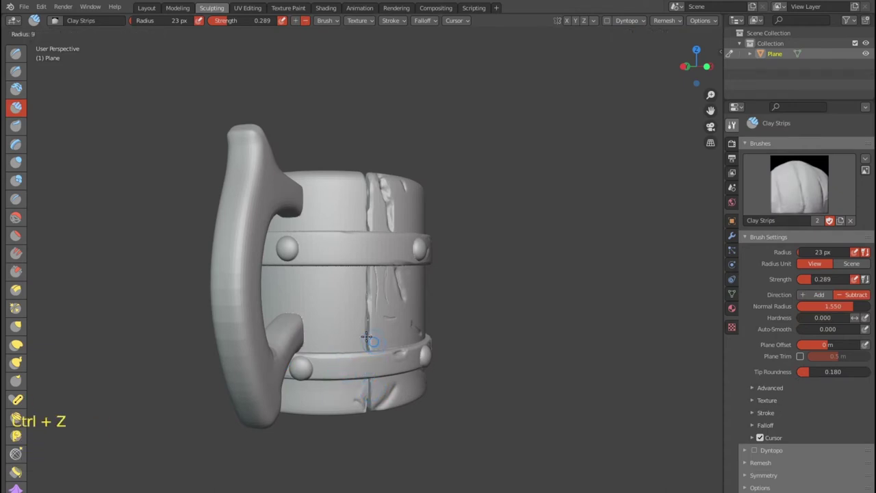
{"action": "key", "text": "shift+f"}
{"action": "left_click", "coordinate": [349, 352]}
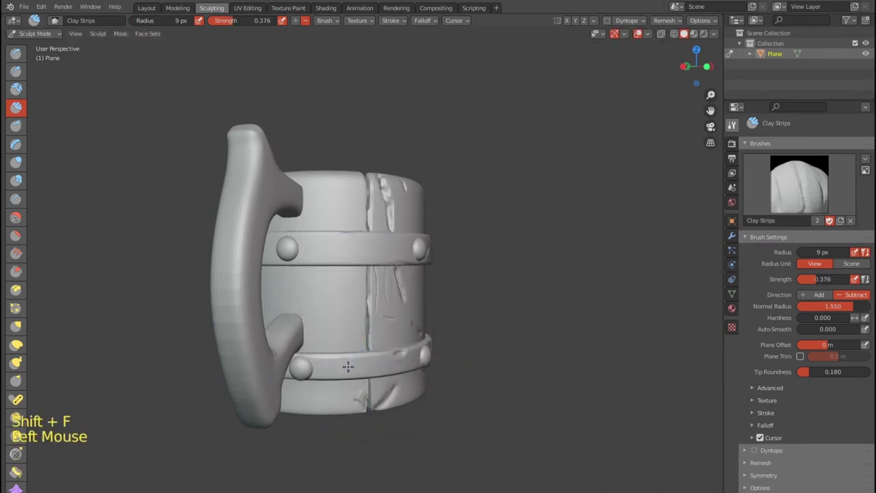
{"action": "scroll", "scroll_direction": "up", "scroll_amount": 3}
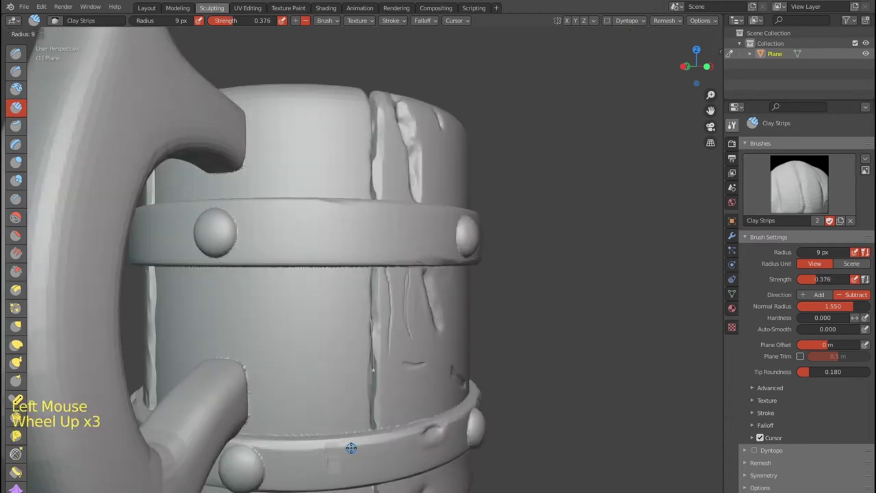
{"action": "left_click", "coordinate": [339, 442]}
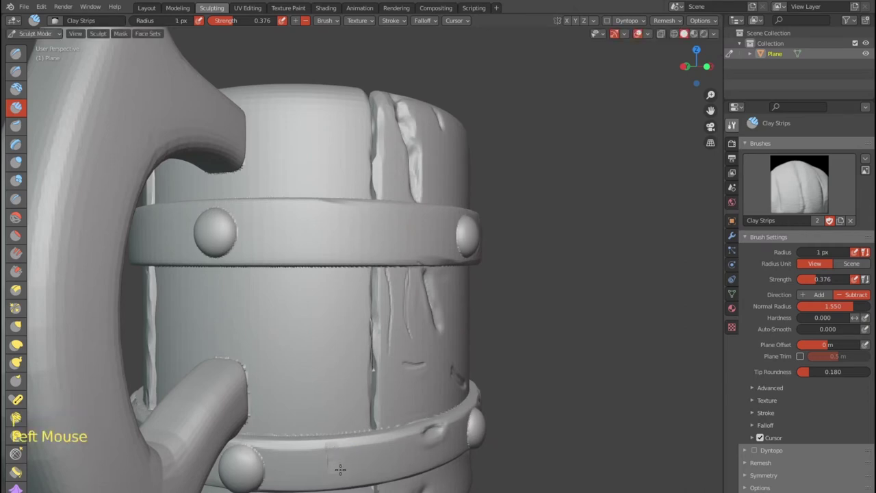
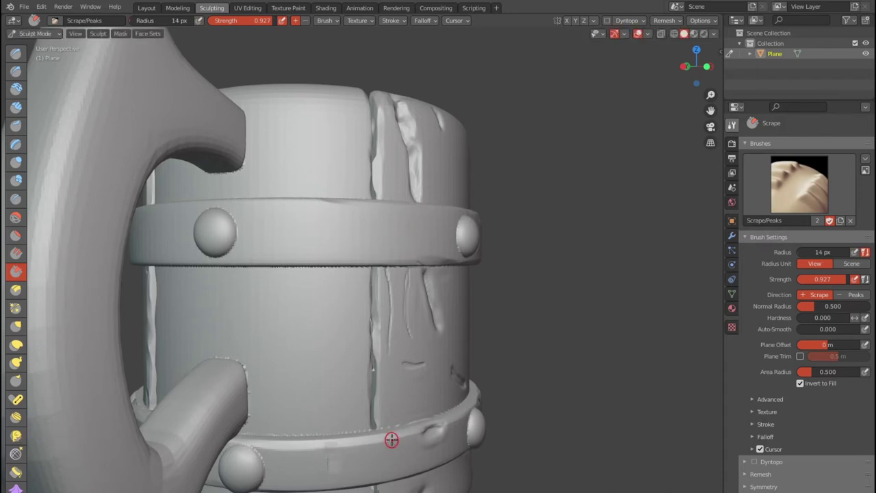
Step: Tune the Scrape brush and scrape wear along the lower band's edge and the upper band's top edge
{"action": "left_click", "coordinate": [395, 434]}
{"action": "key", "text": "f"}
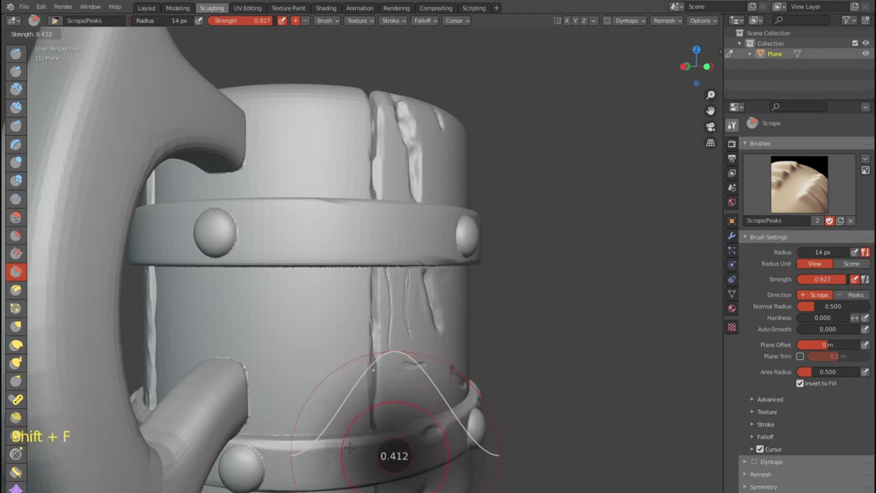
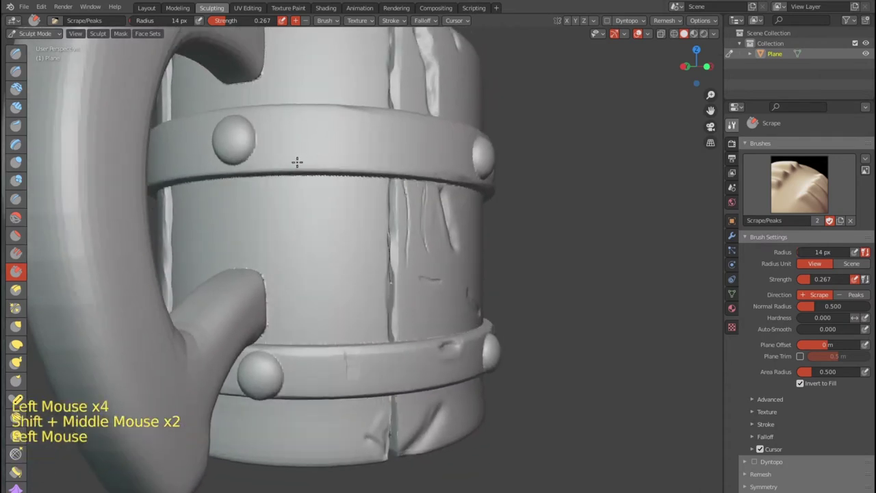
{"action": "left_click", "coordinate": [323, 139]}
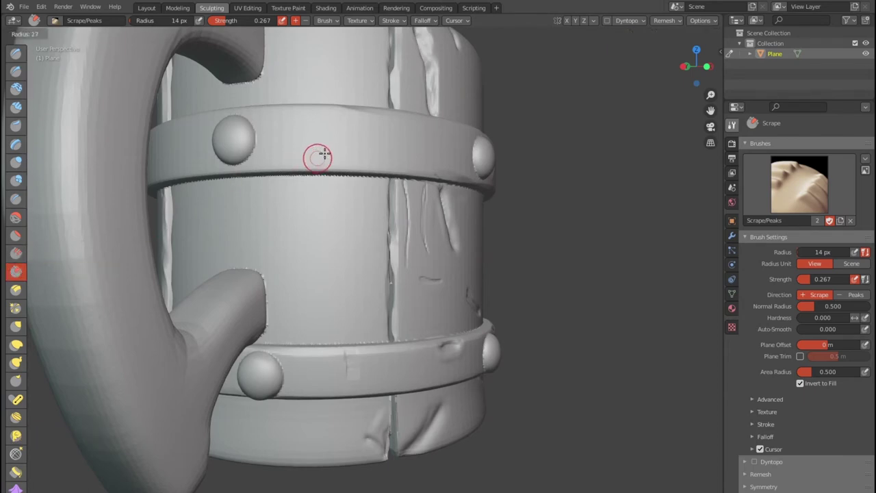
{"action": "key", "text": "shift+f"}
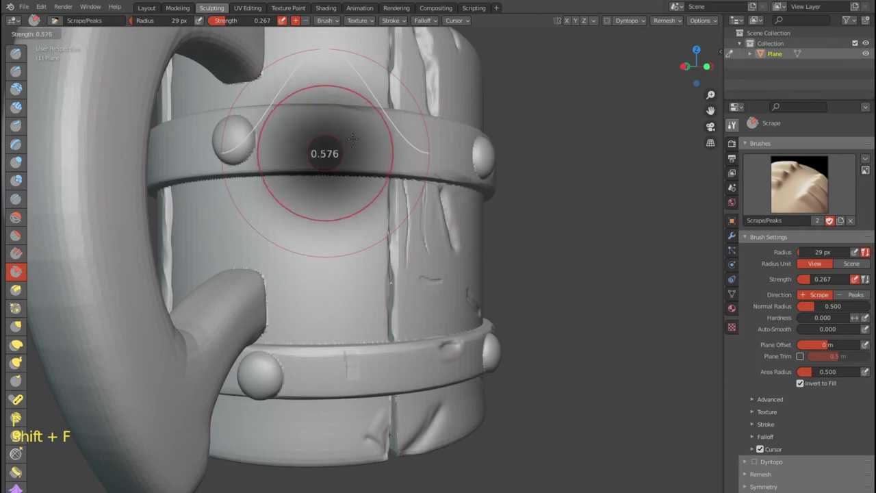
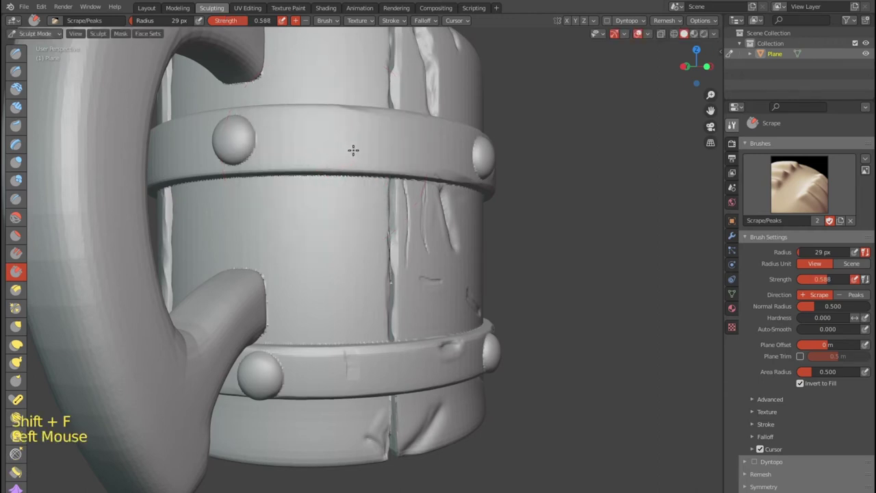
{"action": "key", "text": "shift+f"}
{"action": "left_click", "coordinate": [337, 159]}
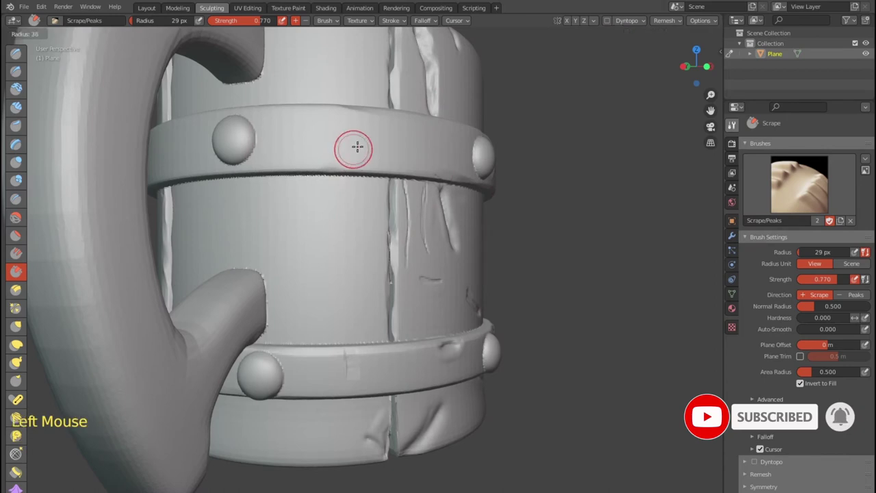
{"action": "left_click", "coordinate": [338, 158]}
Step: With a smaller brush, scrape the band edge and the top rims of the staves
{"action": "key", "text": "shift+f"}
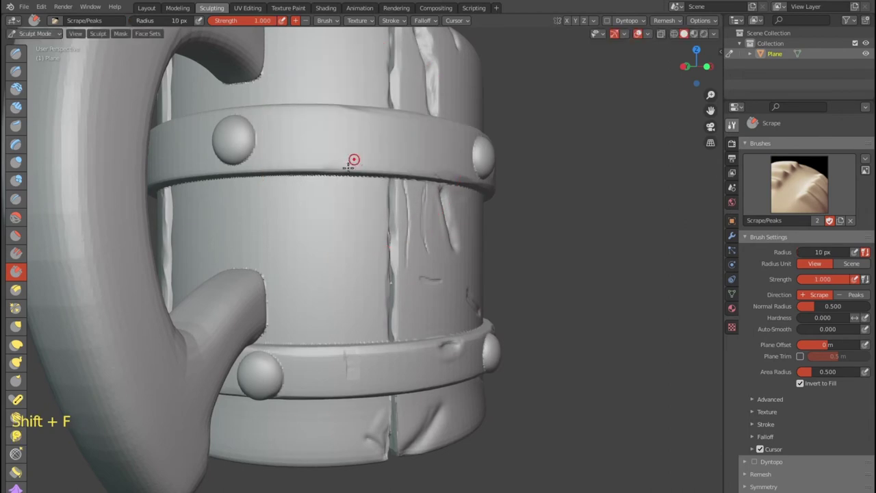
{"action": "left_click", "coordinate": [352, 162]}
{"action": "scroll", "scroll_direction": "down", "scroll_amount": 3}
{"action": "middle_click", "coordinate": [370, 173]}
{"action": "left_click", "coordinate": [339, 137]}
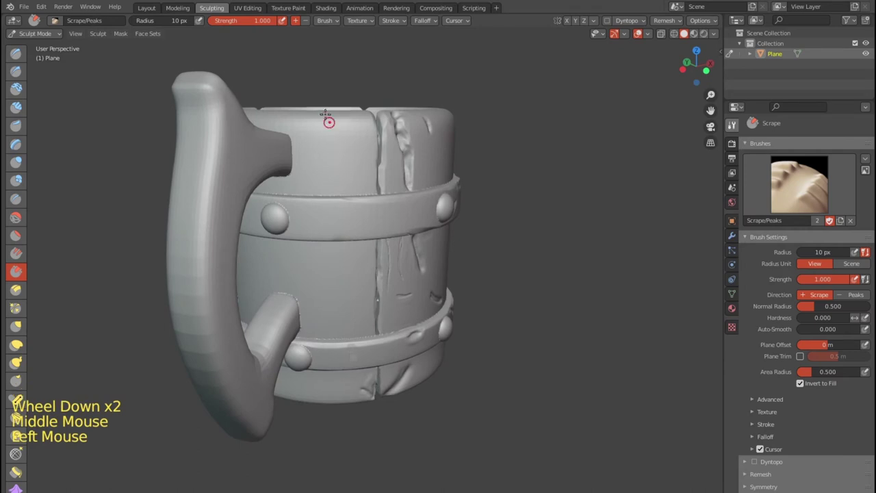
{"action": "left_click", "coordinate": [327, 108]}
{"action": "middle_click", "coordinate": [364, 131]}
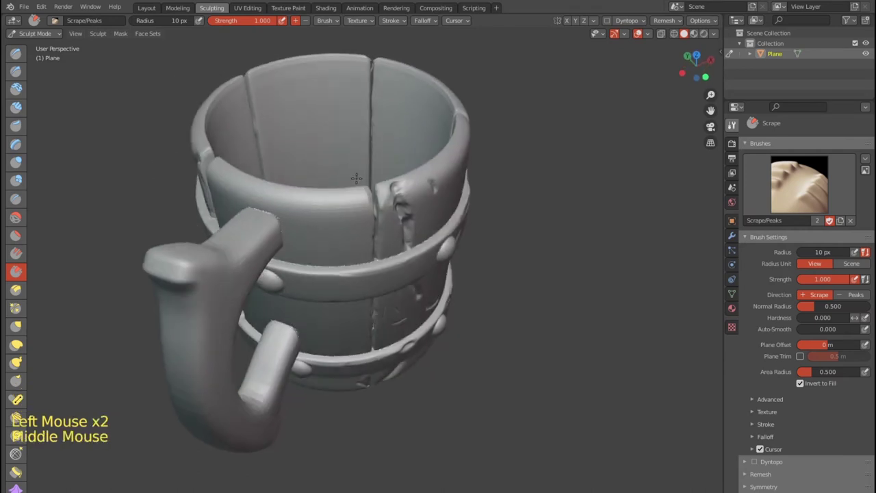
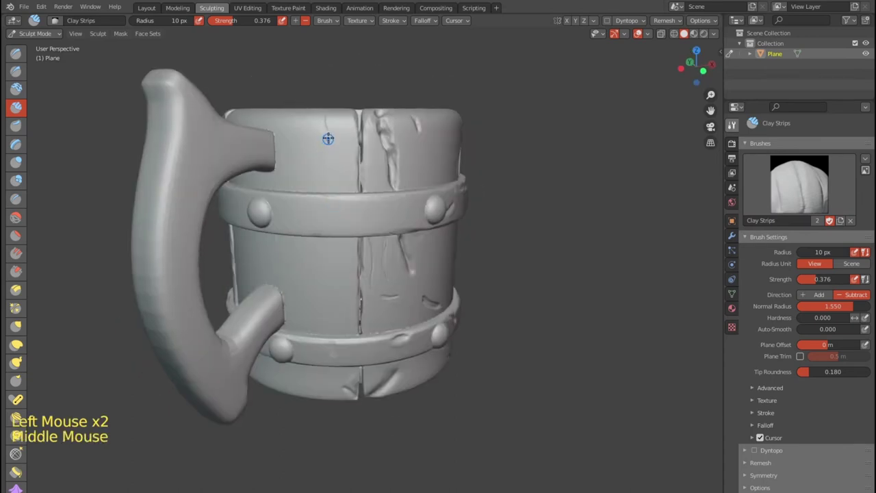
Step: Carve grooves and a crack into the upper metal band on several sides of the tankard
{"action": "left_click", "coordinate": [316, 192]}
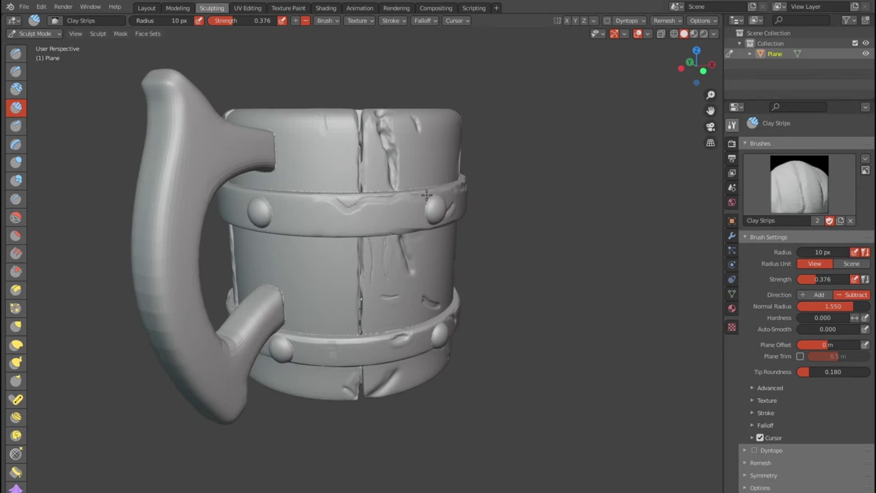
{"action": "scroll", "scroll_direction": "down", "scroll_amount": 3}
{"action": "middle_click", "coordinate": [392, 203]}
{"action": "scroll", "scroll_direction": "up", "scroll_amount": 3}
{"action": "left_click", "coordinate": [250, 335]}
{"action": "scroll", "scroll_direction": "up", "scroll_amount": 3}
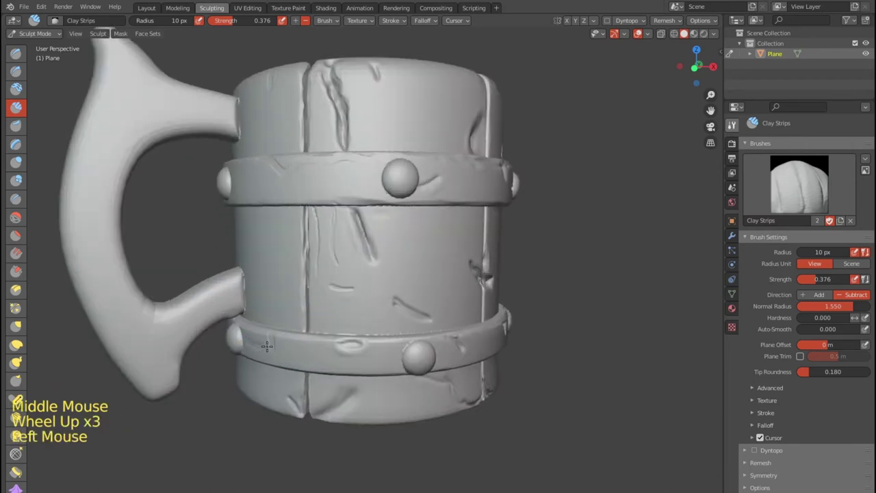
{"action": "scroll", "scroll_direction": "down", "scroll_amount": 3}
{"action": "middle_click", "coordinate": [350, 305]}
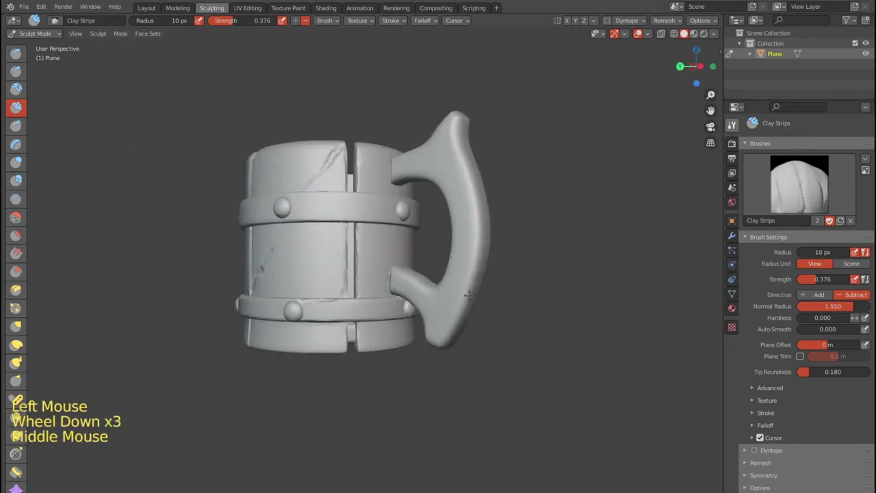
{"action": "left_click", "coordinate": [300, 237]}
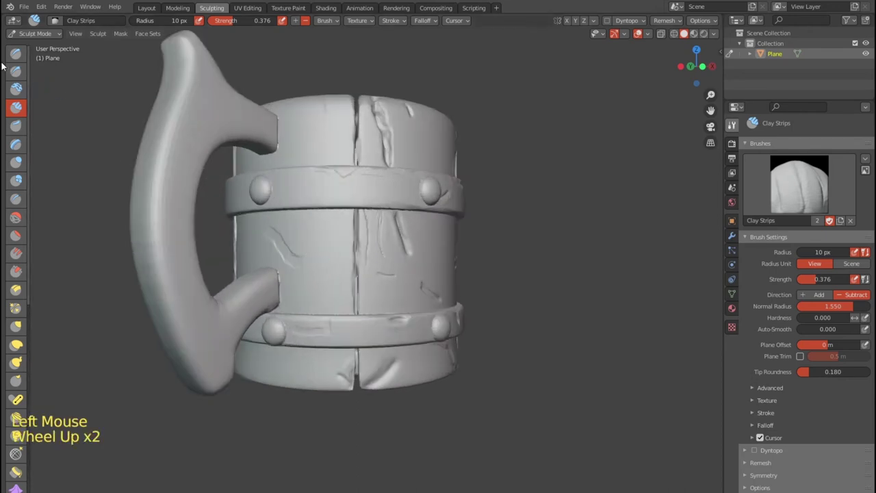
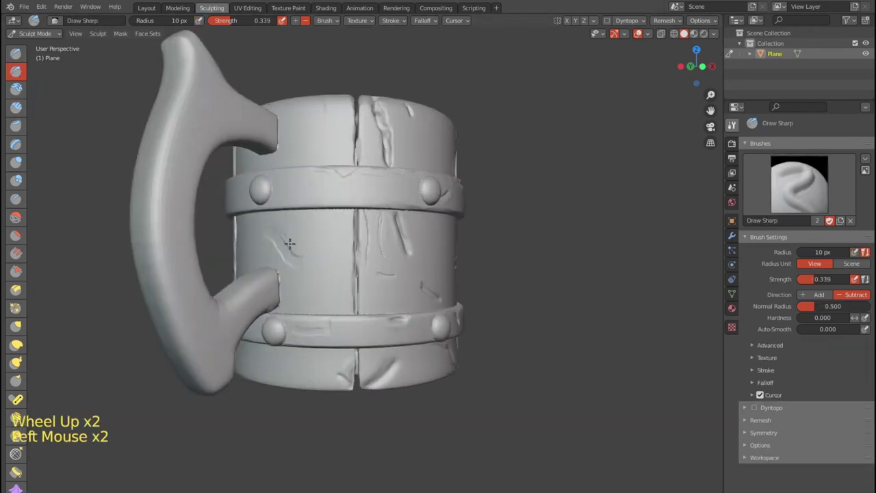
Step: Carve branching Draw Sharp cracks into the left stave and down toward the lower band
{"action": "left_click", "coordinate": [282, 237]}
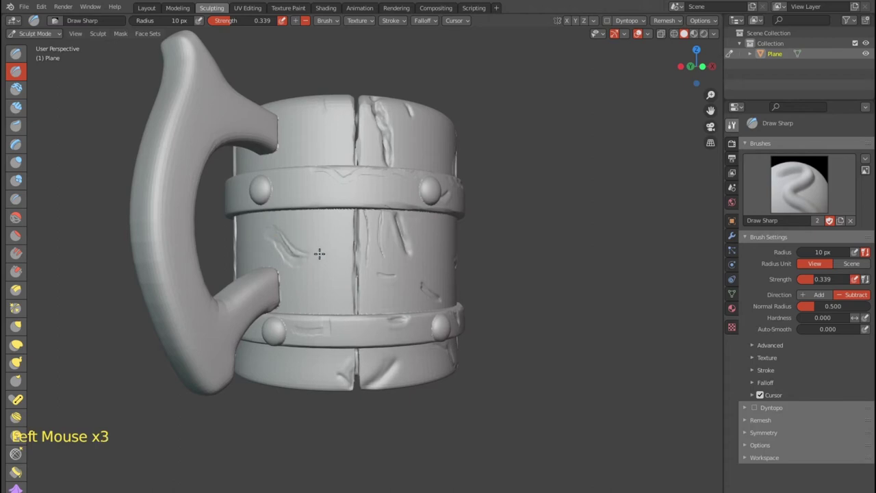
{"action": "left_click", "coordinate": [289, 256]}
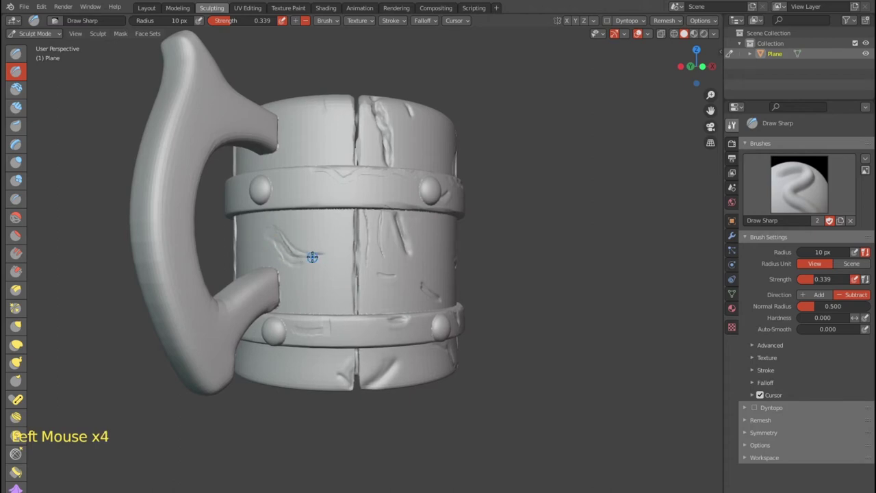
{"action": "left_click", "coordinate": [325, 250]}
{"action": "left_click", "coordinate": [333, 216]}
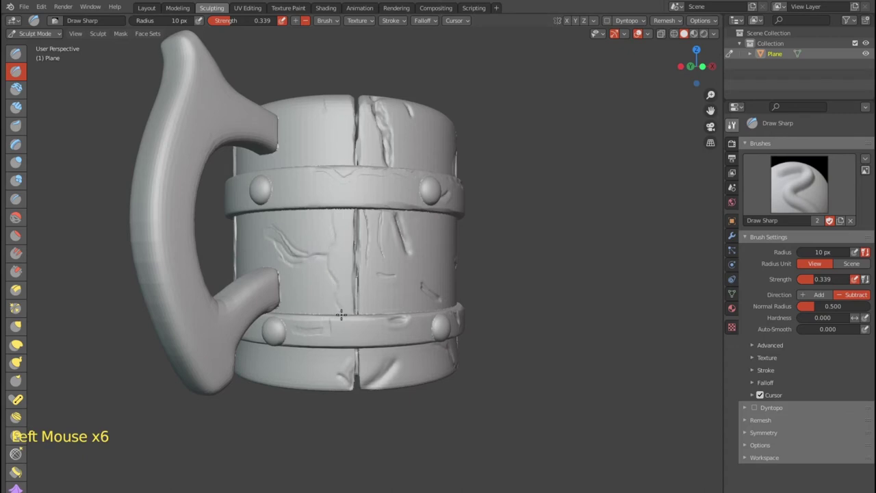
{"action": "left_click", "coordinate": [327, 344]}
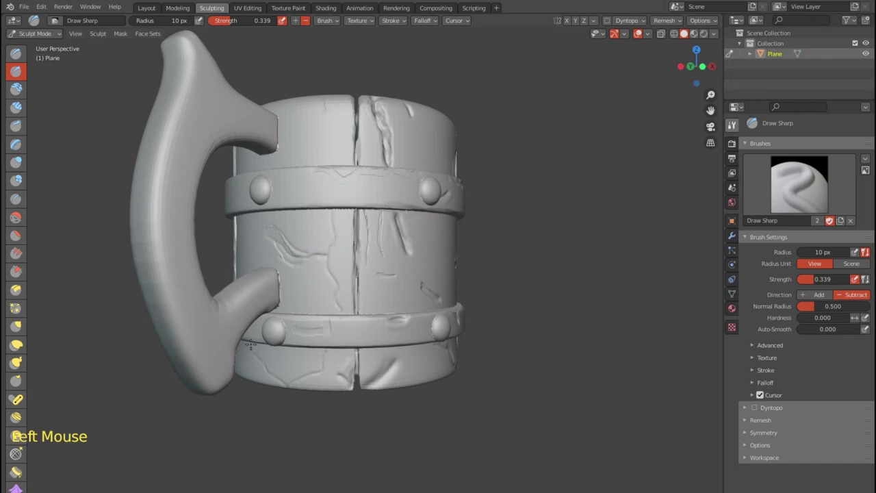
{"action": "left_click", "coordinate": [316, 167]}
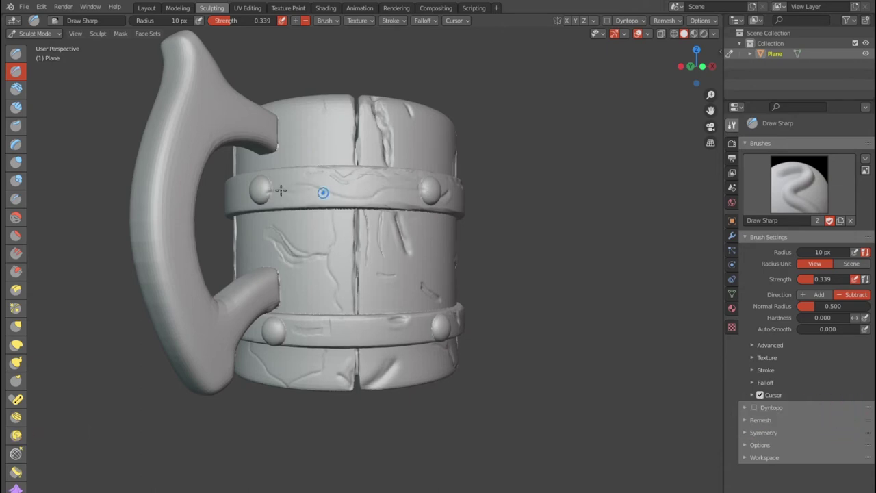
Step: Etch thin cracks along the upper metal band beside the left rivet and into an upper stave
{"action": "left_click", "coordinate": [256, 182]}
{"action": "left_click", "coordinate": [269, 178]}
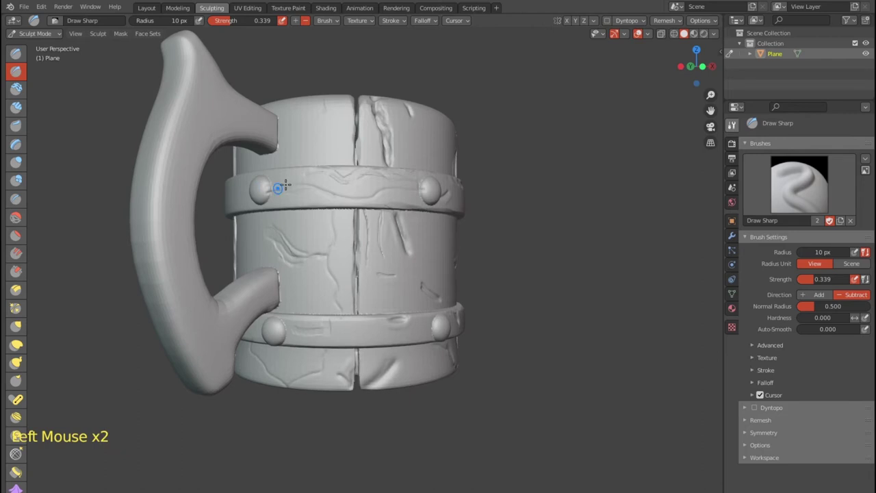
{"action": "left_click", "coordinate": [275, 164]}
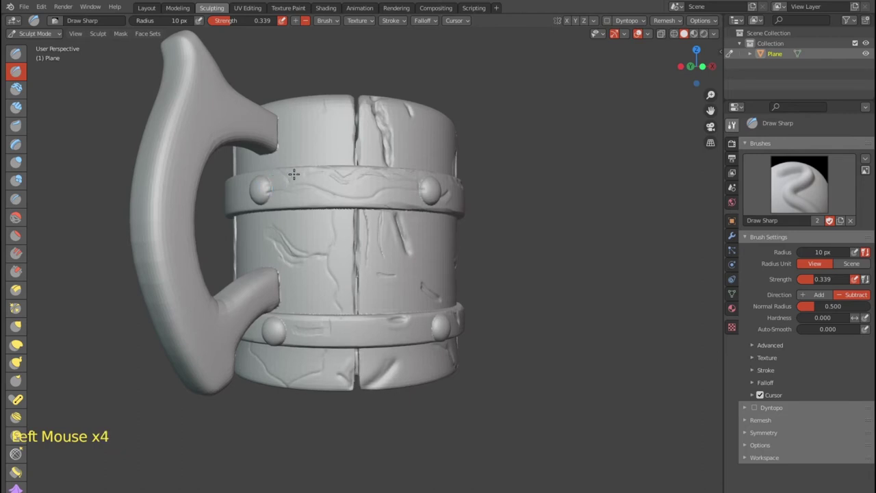
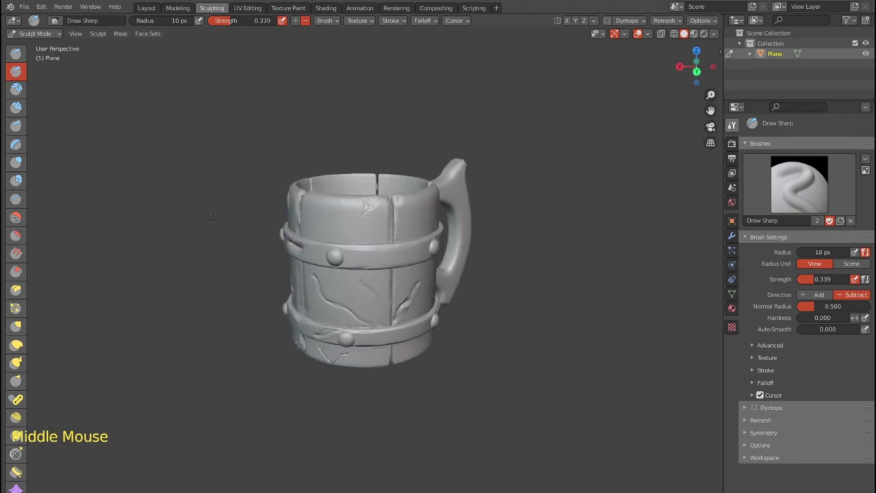
{"action": "left_click", "coordinate": [336, 197]}
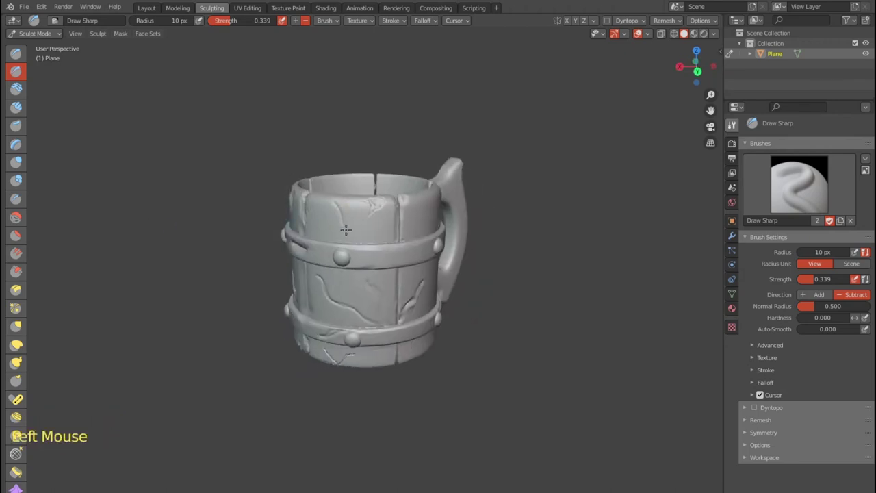
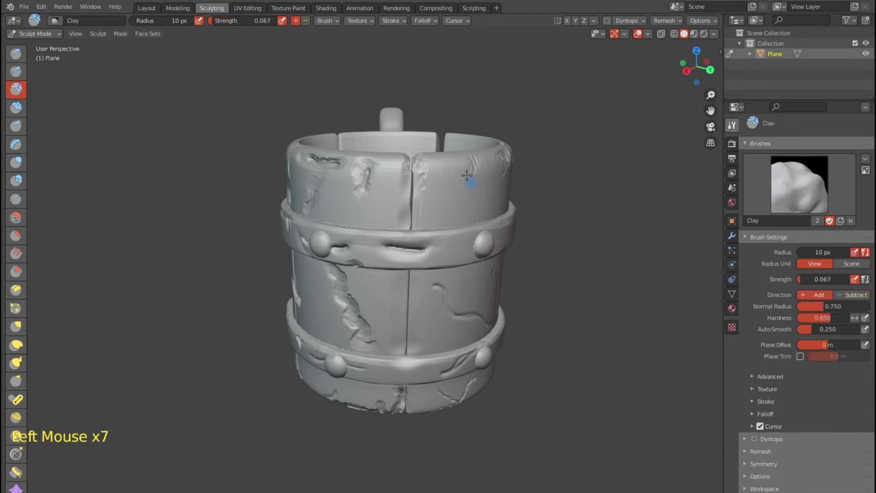
{"action": "left_click", "coordinate": [477, 155]}
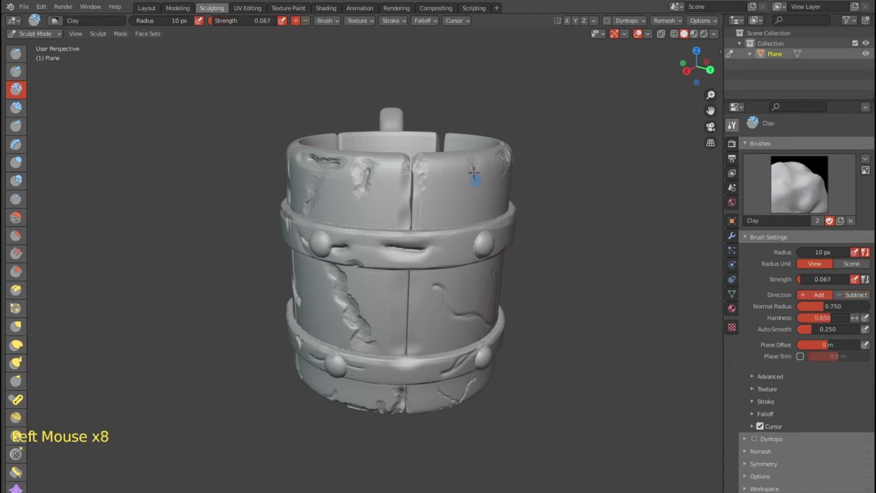
{"action": "left_click", "coordinate": [473, 163]}
{"action": "left_click", "coordinate": [457, 155]}
{"action": "left_click", "coordinate": [469, 162]}
{"action": "left_click", "coordinate": [457, 167]}
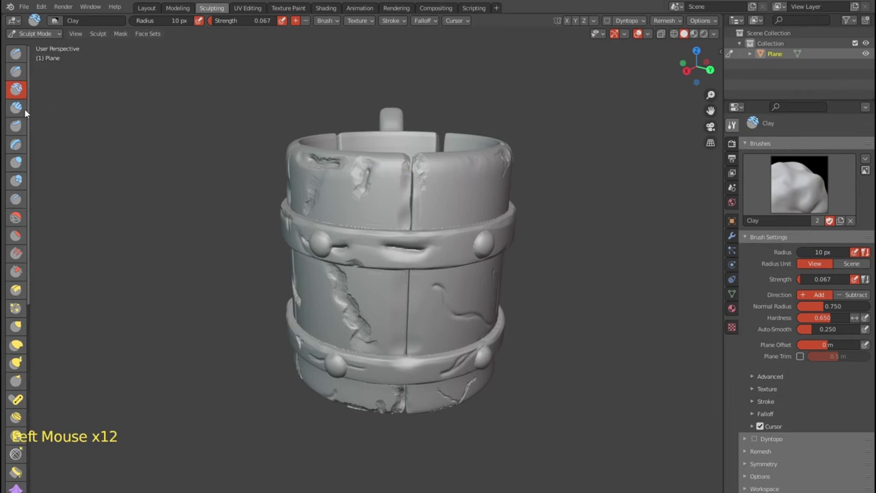
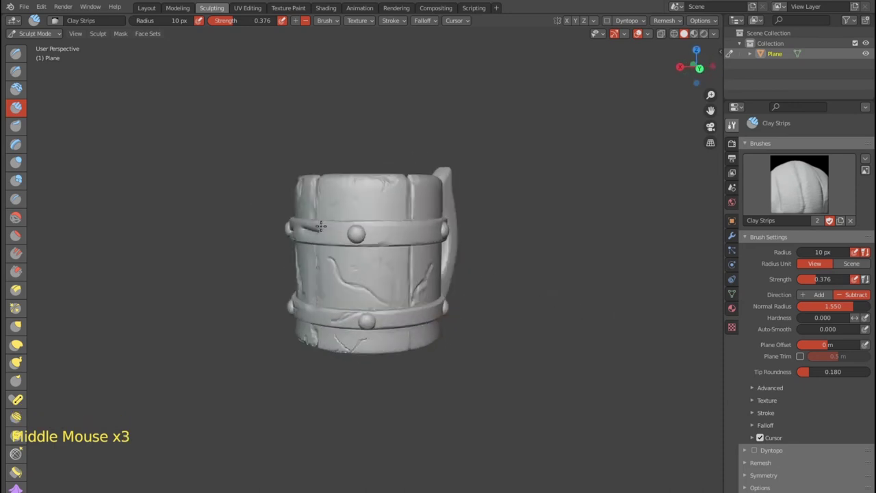
Step: Carve a wavy Clay Strips groove along the upper metal band
{"action": "left_click", "coordinate": [325, 222]}
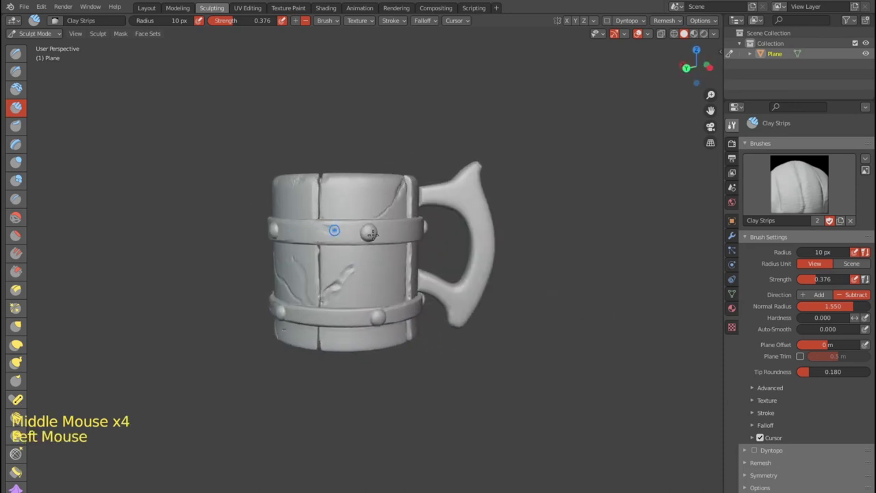
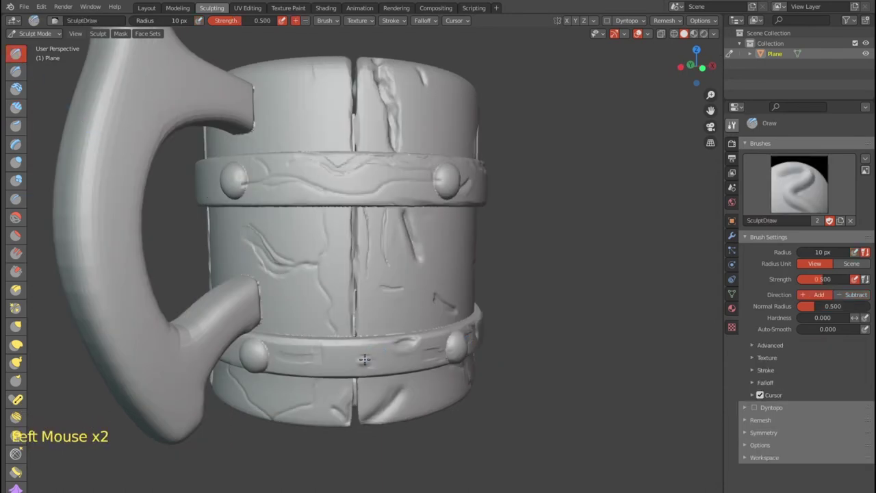
Step: Undo the last stroke, then carve a sharp crack into the lower metal band beside its rivets
{"action": "key", "text": "ctrl+z"}
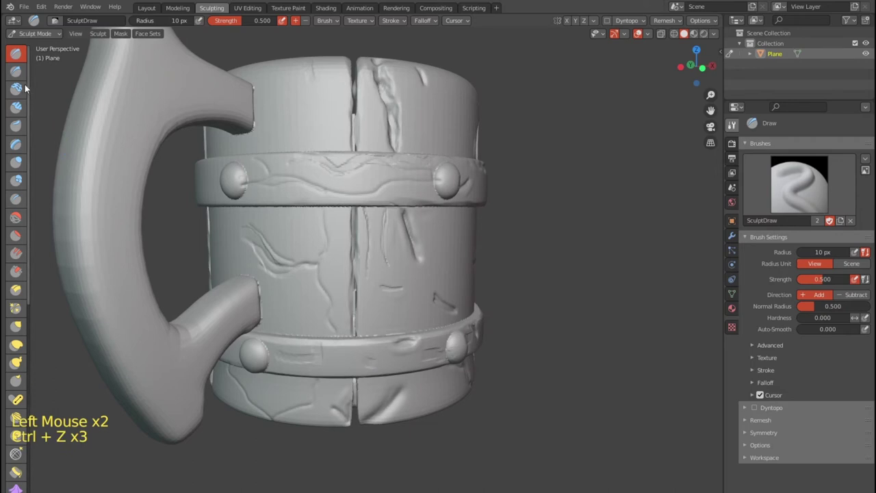
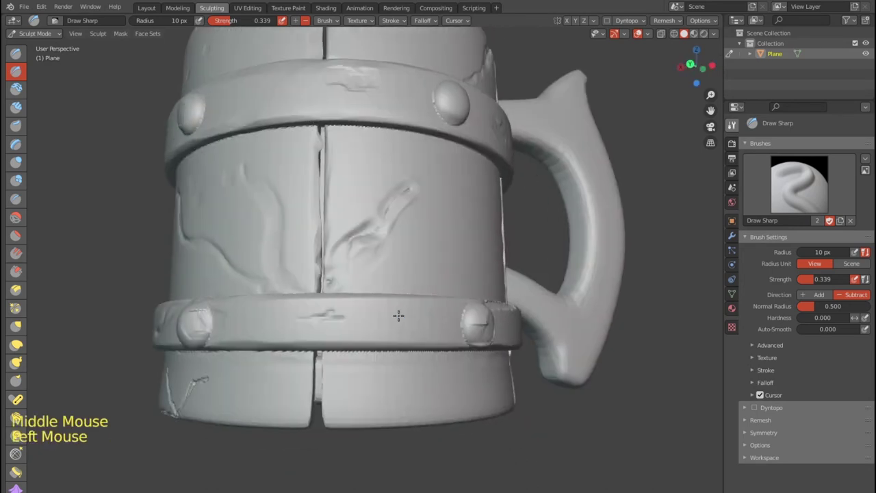
{"action": "left_click", "coordinate": [426, 316]}
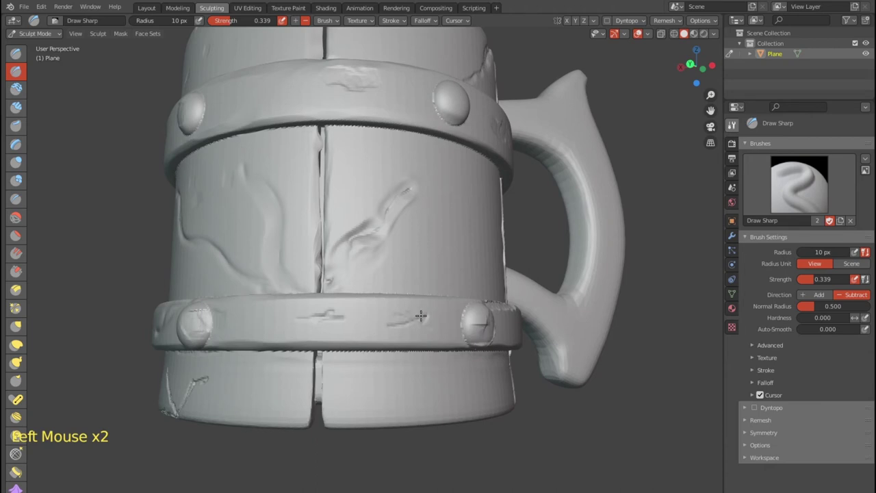
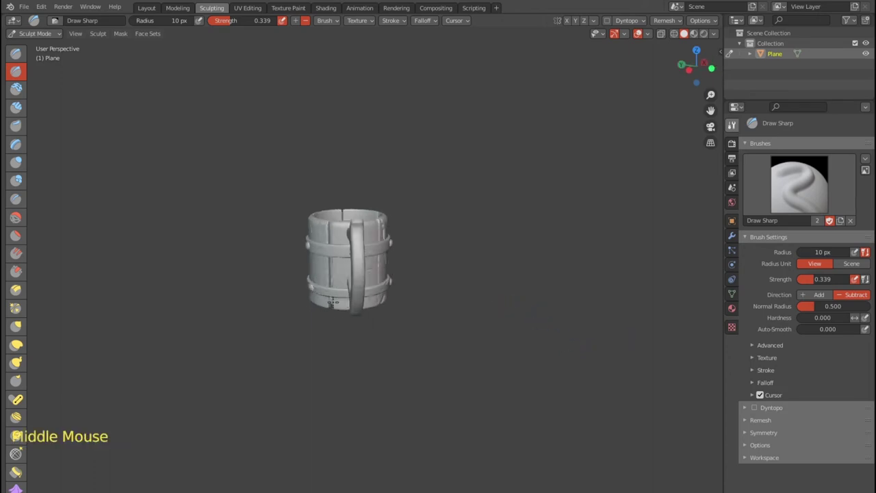
Step: Save the file and orbit around to inspect the cracked tankard from the handle side
{"action": "scroll", "scroll_direction": "up", "scroll_amount": 3}
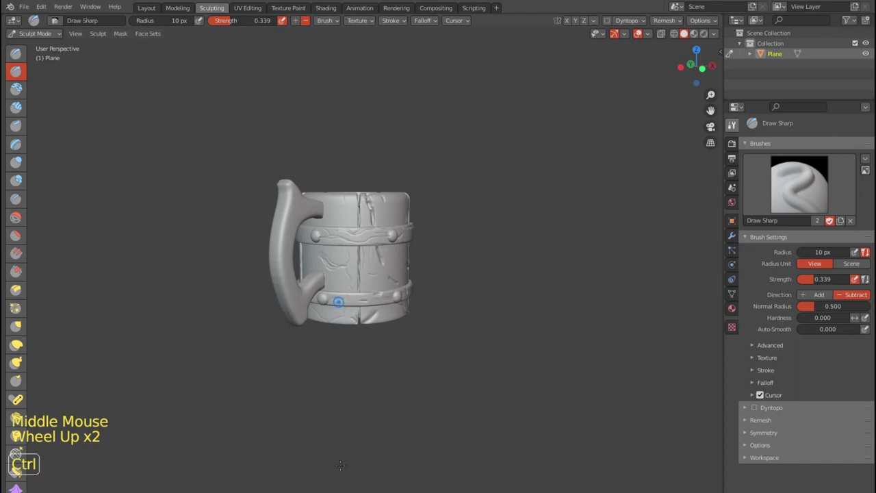
{"action": "key", "text": "ctrl+s"}
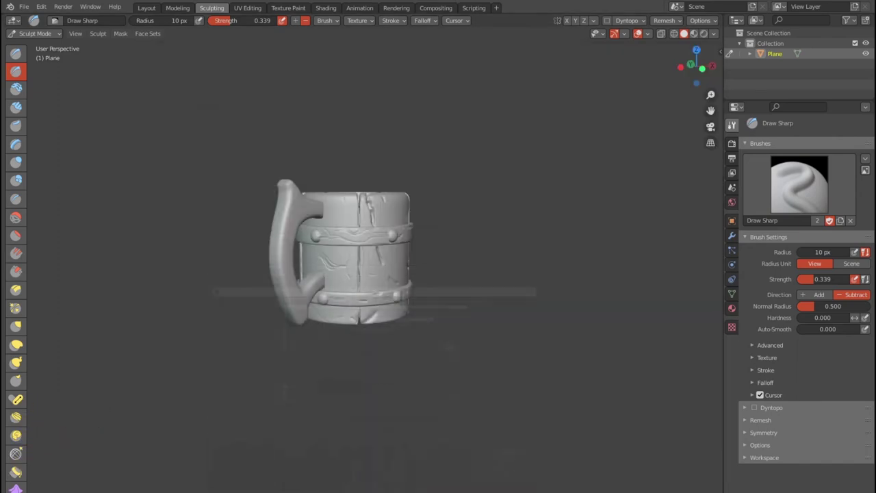
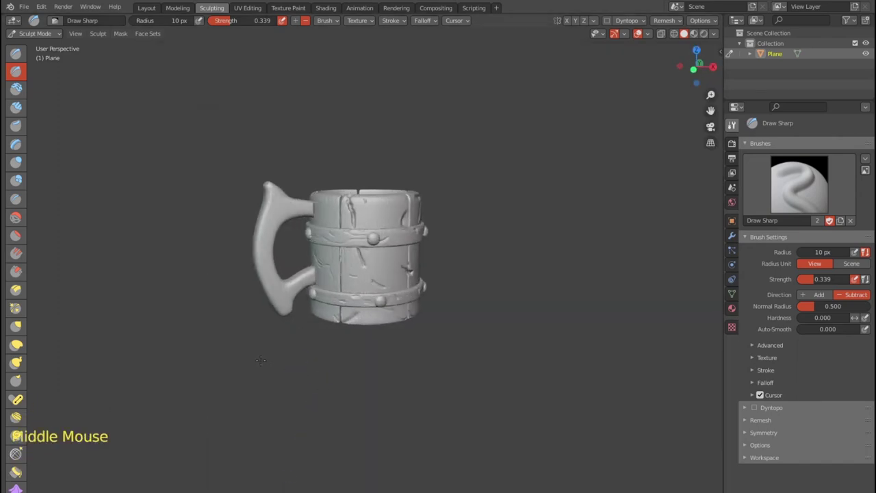
{"action": "scroll", "scroll_direction": "up", "scroll_amount": 3}
{"action": "scroll", "scroll_direction": "down", "scroll_amount": 3}
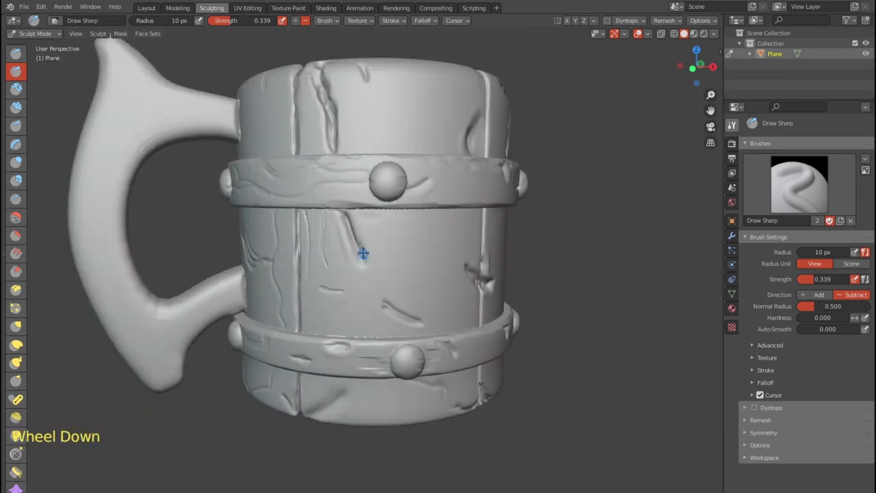
{"action": "scroll", "scroll_direction": "down", "scroll_amount": 3}
{"action": "middle_click", "coordinate": [364, 246]}
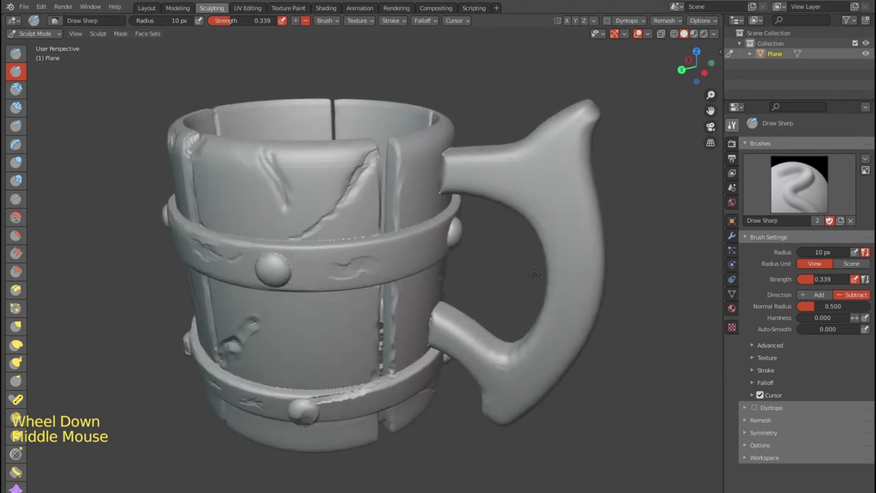
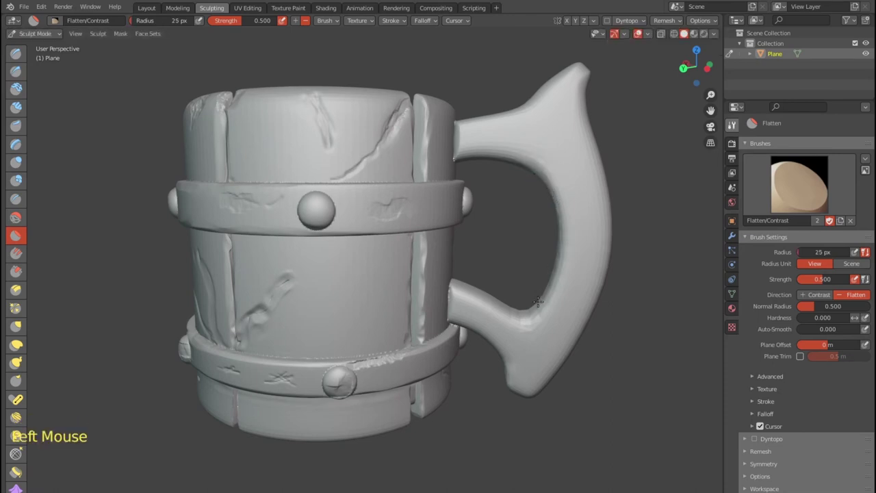
Step: Flatten the handle's inner curve, outer edge and top edge into planed facets
{"action": "left_click", "coordinate": [550, 292]}
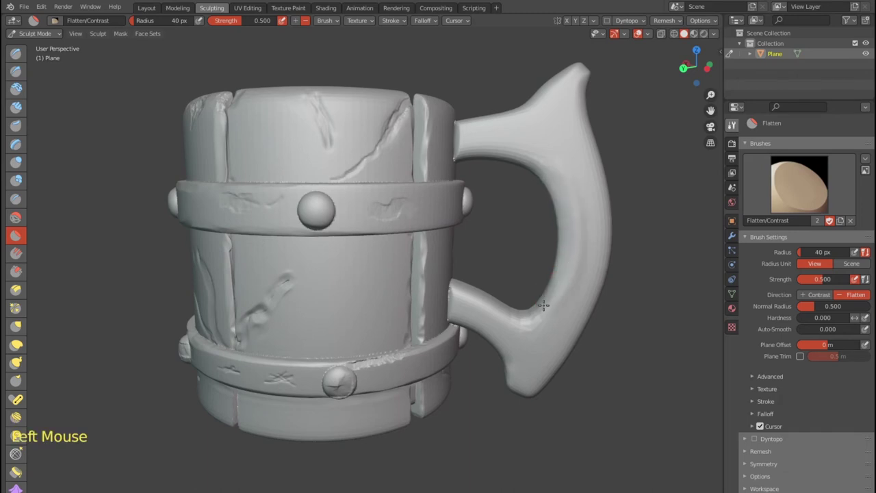
{"action": "middle_click", "coordinate": [565, 162]}
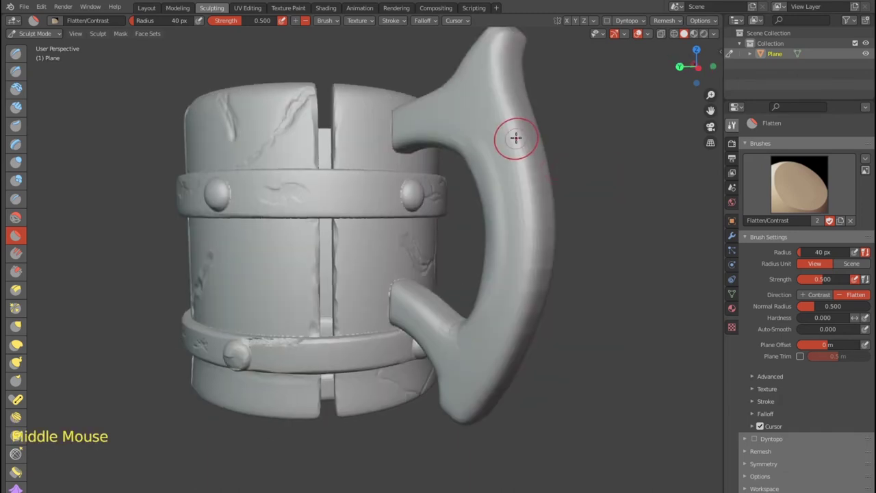
{"action": "left_click", "coordinate": [518, 131]}
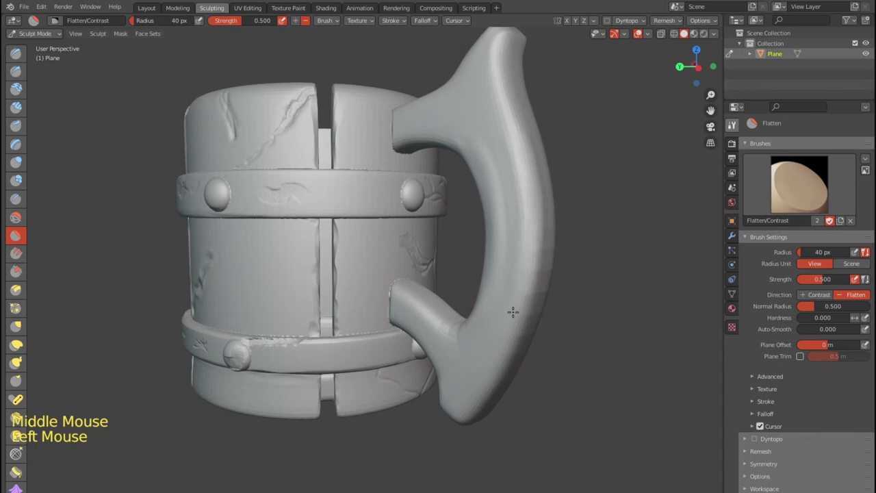
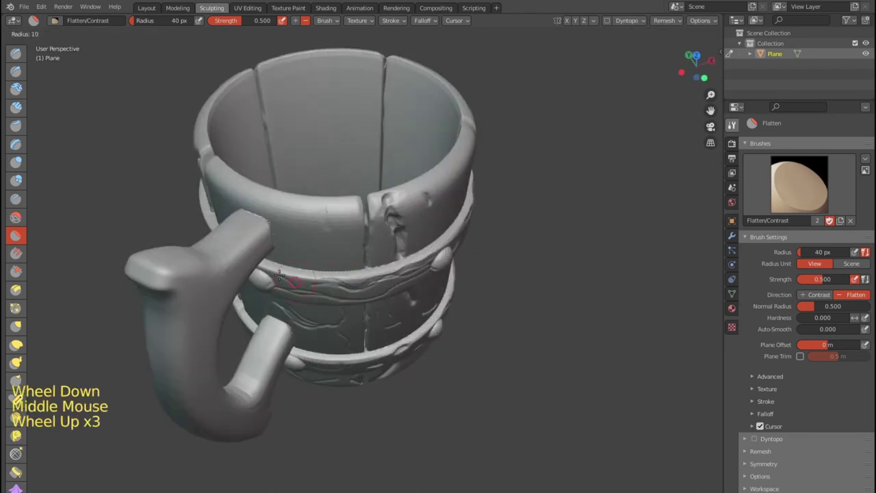
{"action": "left_click", "coordinate": [145, 255]}
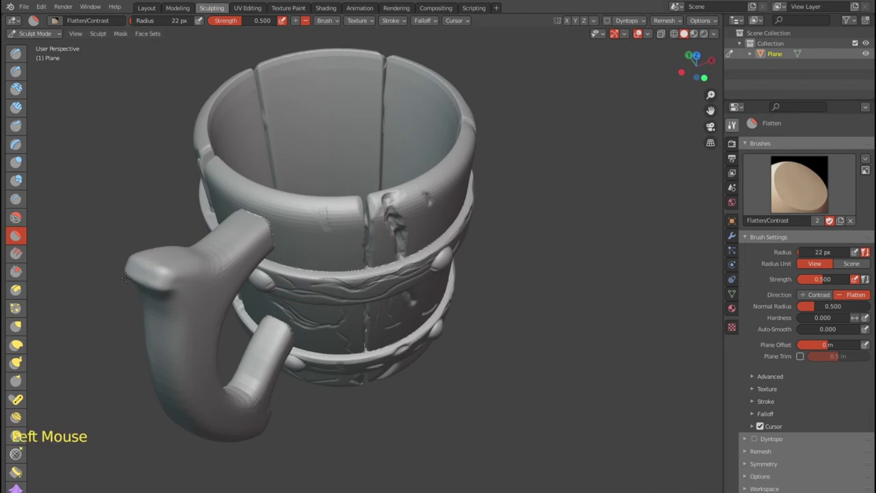
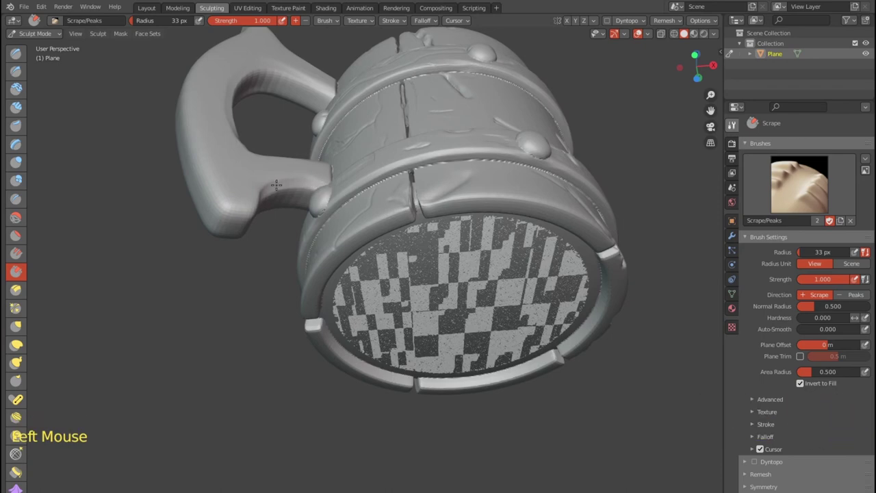
Step: Scrape the handle's underside and outer grip edges so they look worn
{"action": "left_click", "coordinate": [226, 204]}
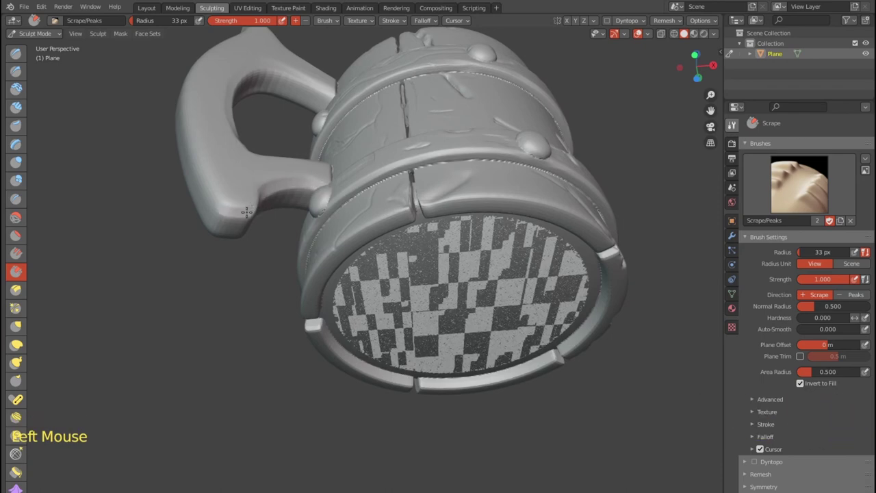
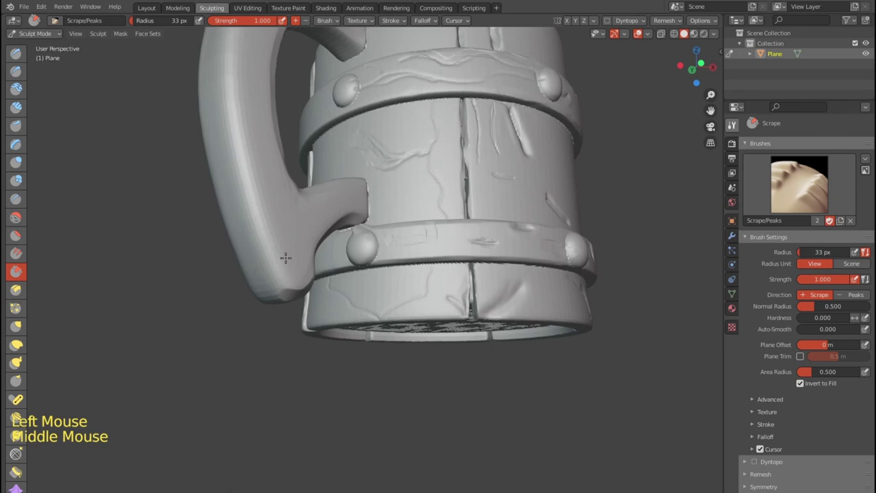
{"action": "left_click", "coordinate": [280, 283]}
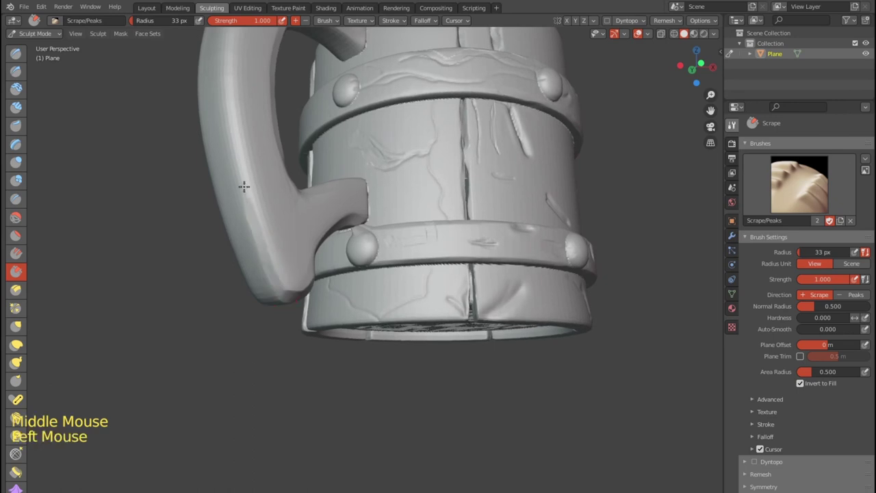
{"action": "middle_click", "coordinate": [272, 180]}
{"action": "left_click", "coordinate": [237, 266]}
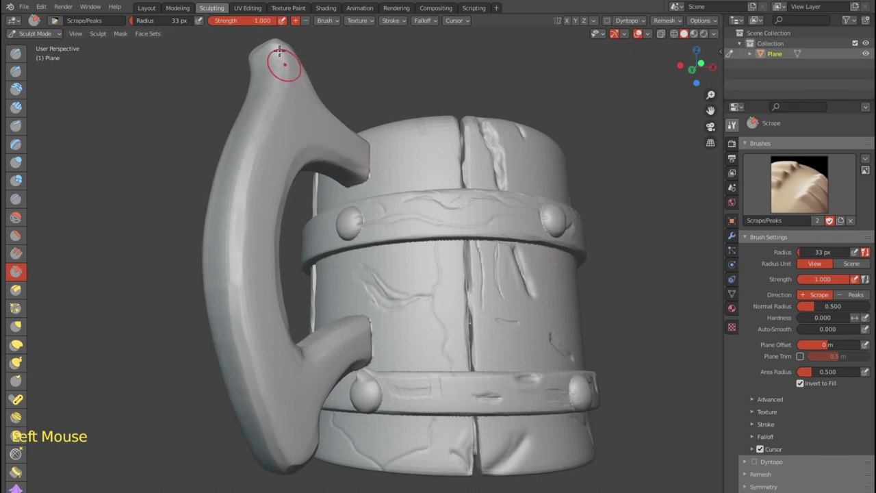
Step: Scrape down the handle's front edge from the top tip to the lower grip
{"action": "left_click", "coordinate": [280, 43]}
{"action": "left_click", "coordinate": [276, 43]}
{"action": "left_click", "coordinate": [274, 89]}
{"action": "left_click", "coordinate": [260, 112]}
{"action": "left_click", "coordinate": [257, 125]}
{"action": "left_click", "coordinate": [246, 155]}
{"action": "left_click", "coordinate": [239, 186]}
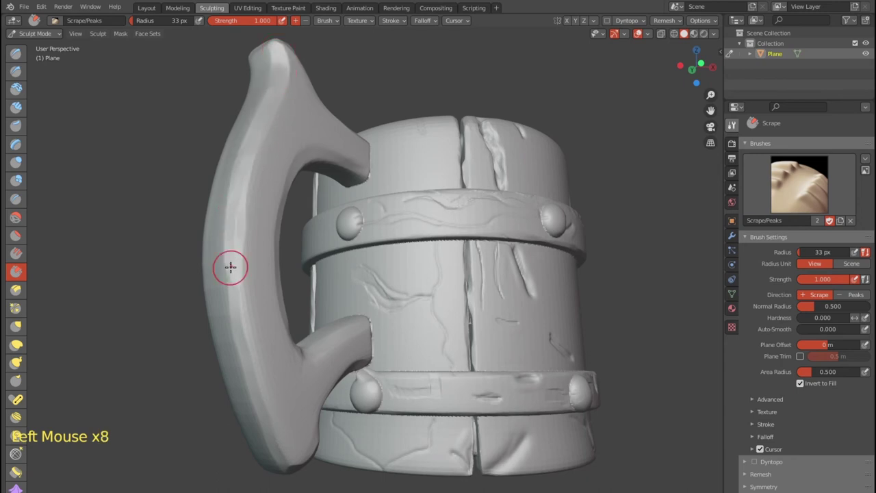
{"action": "left_click", "coordinate": [229, 292]}
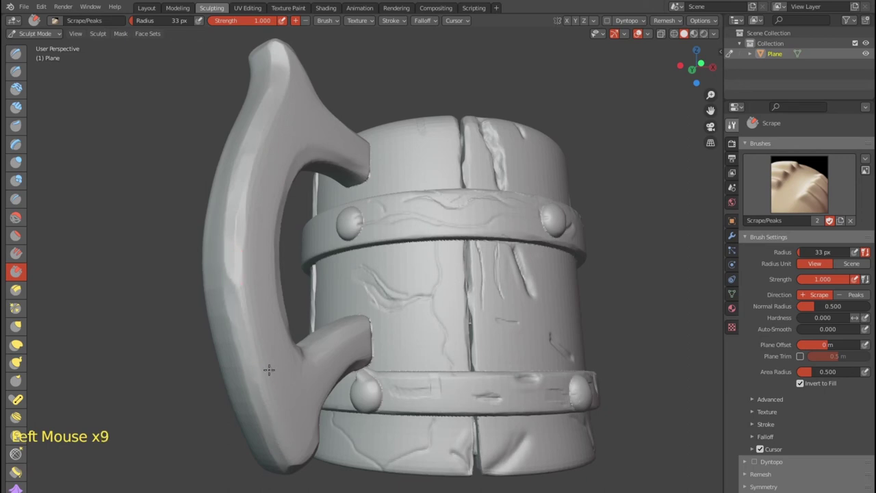
Step: From the other side, scrape the handle's lower outer edge and inner curve
{"action": "scroll", "scroll_direction": "down", "scroll_amount": 3}
{"action": "middle_click", "coordinate": [443, 279]}
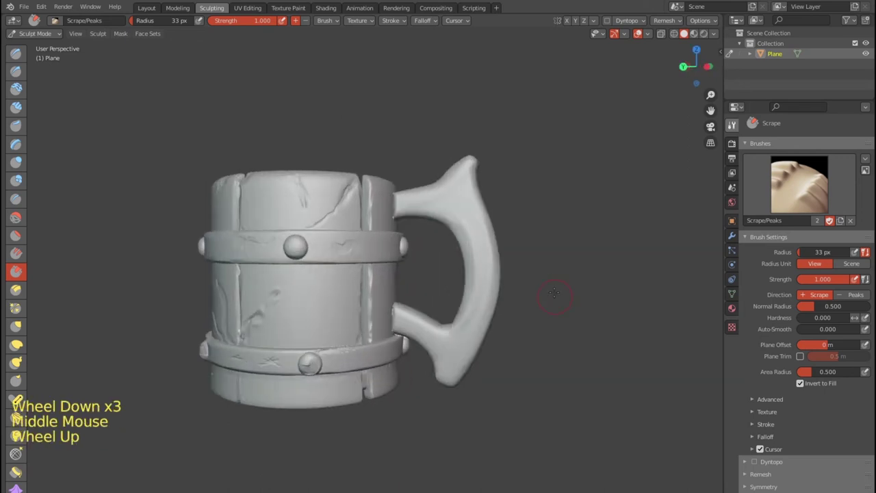
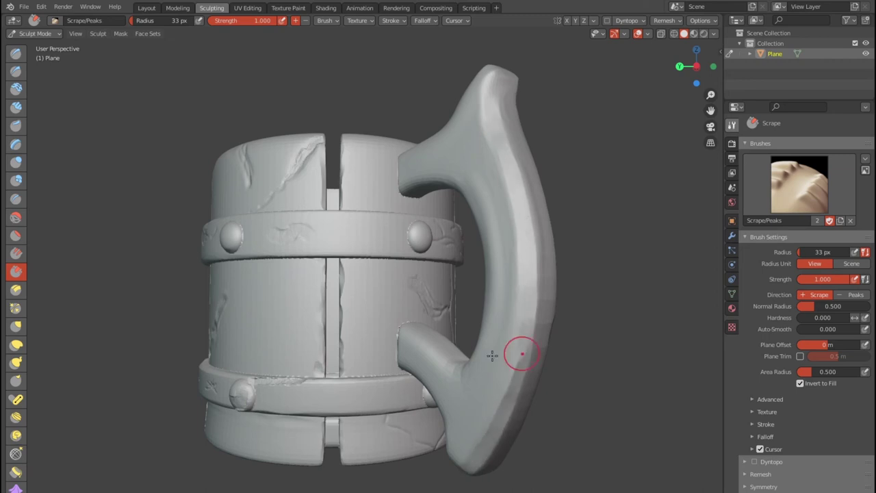
{"action": "left_click", "coordinate": [420, 327]}
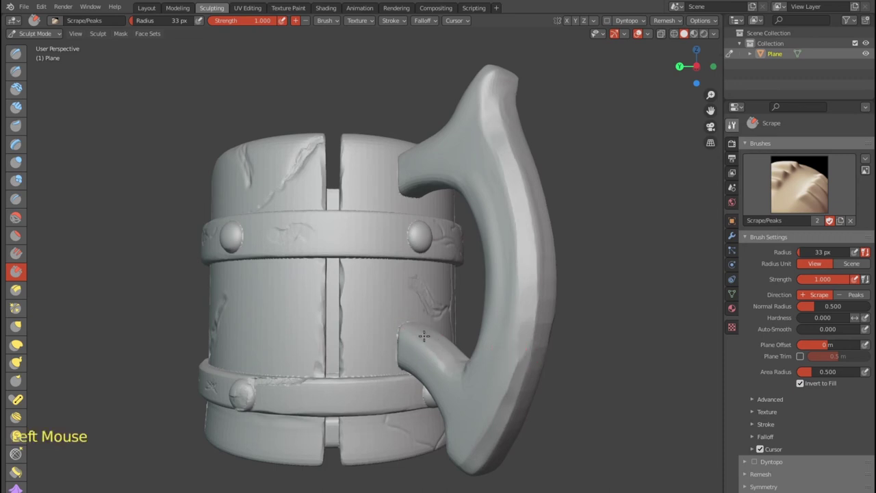
{"action": "middle_click", "coordinate": [476, 370]}
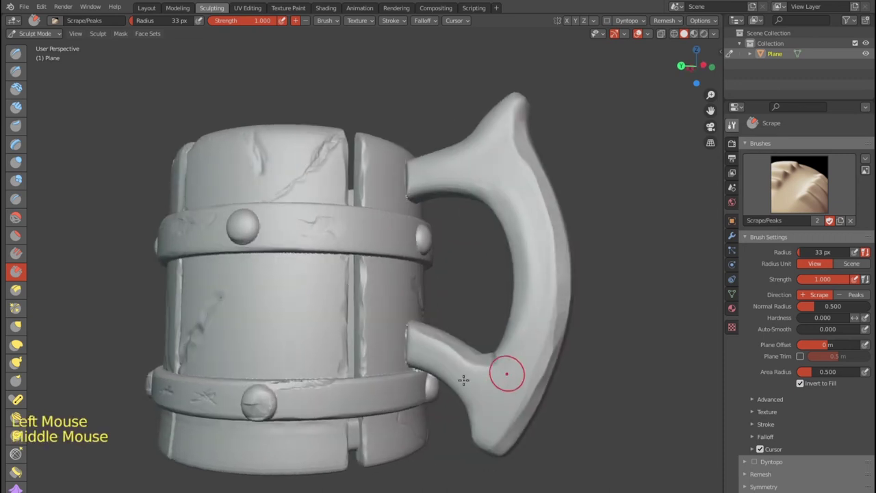
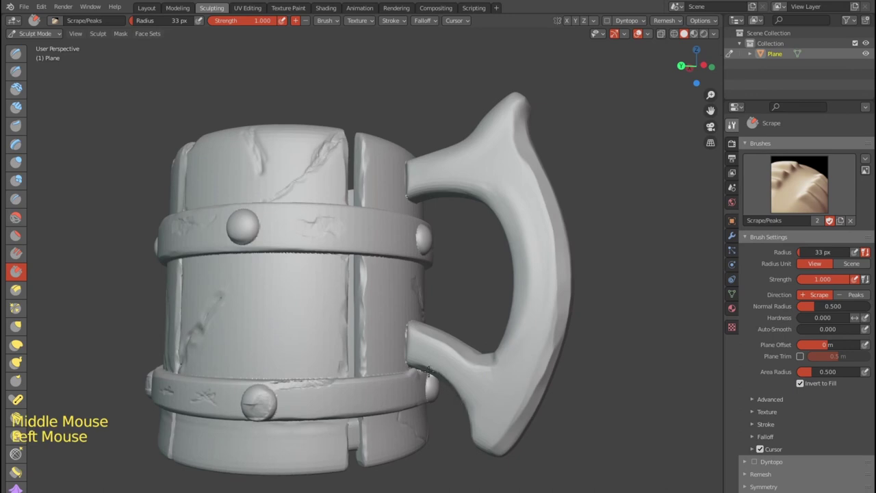
{"action": "left_click", "coordinate": [505, 337]}
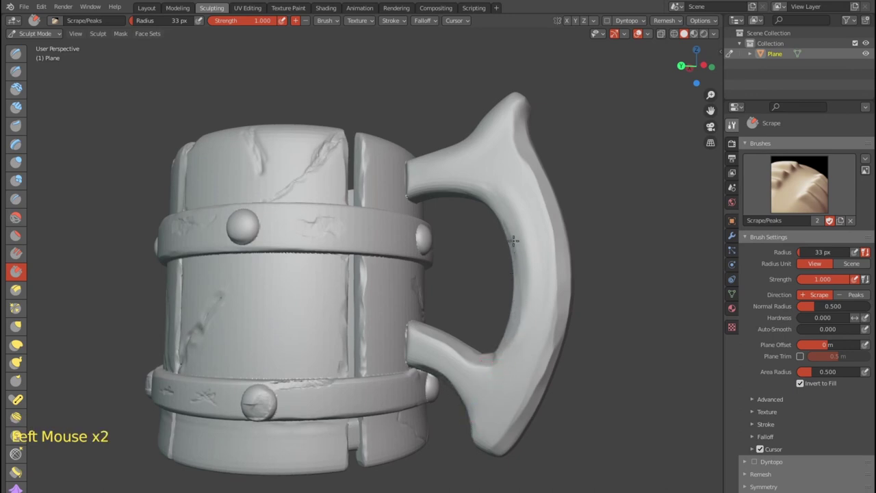
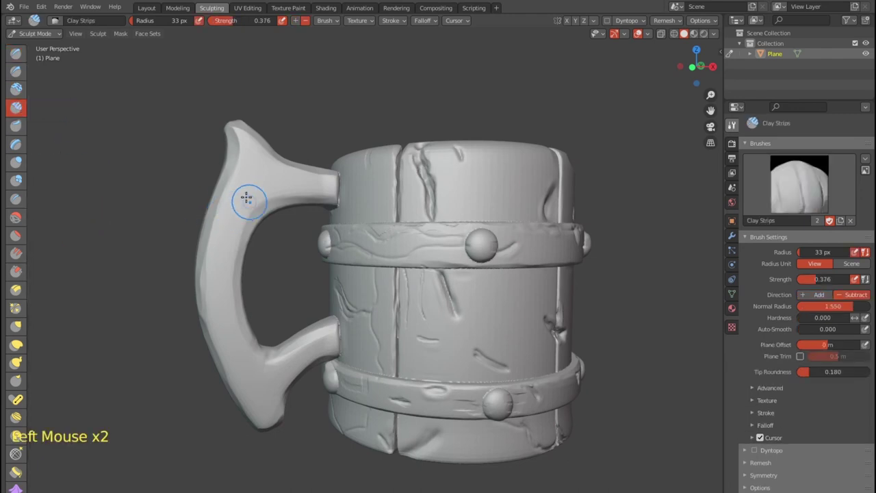
Step: Build up the handle's side surface with small Clay Strips strokes
{"action": "left_click", "coordinate": [246, 179]}
{"action": "left_click", "coordinate": [237, 166]}
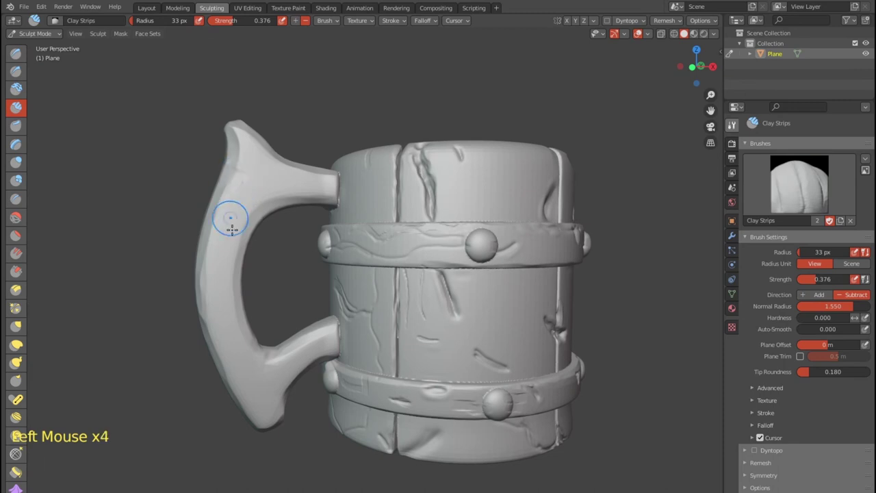
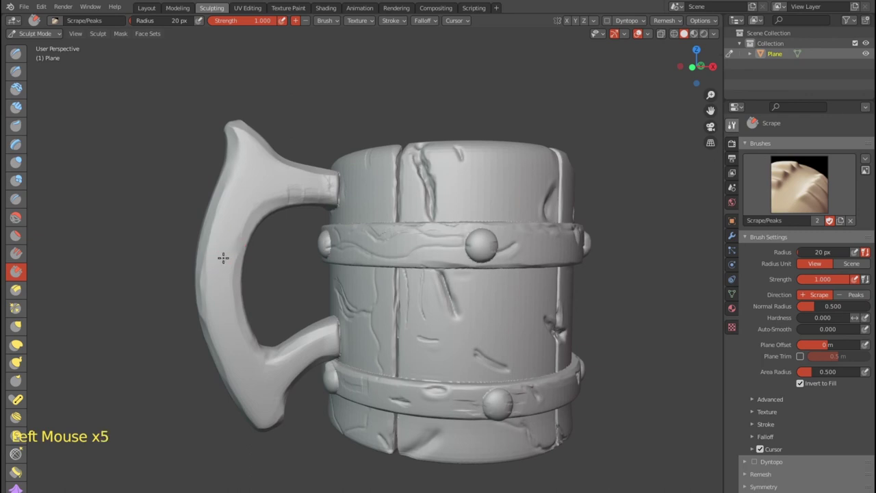
Step: Scrape the handle's outer edge flat and the top edge where it joins the mug
{"action": "left_click", "coordinate": [248, 216]}
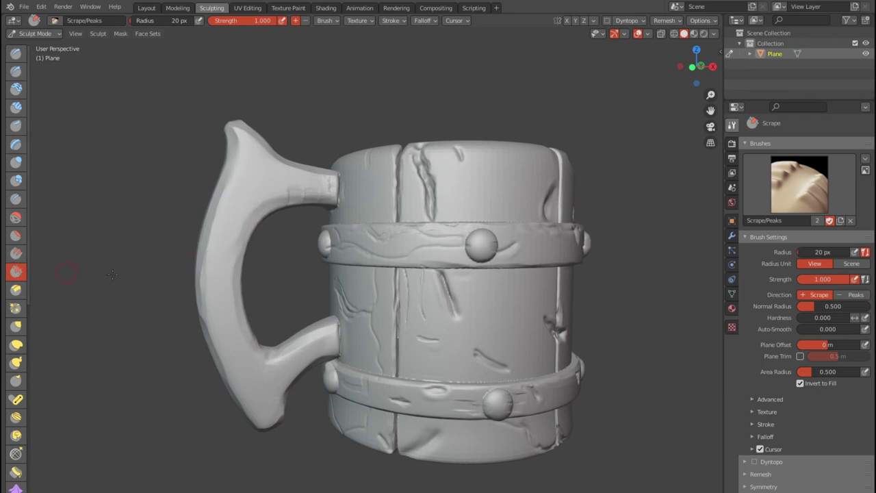
{"action": "left_click", "coordinate": [208, 311]}
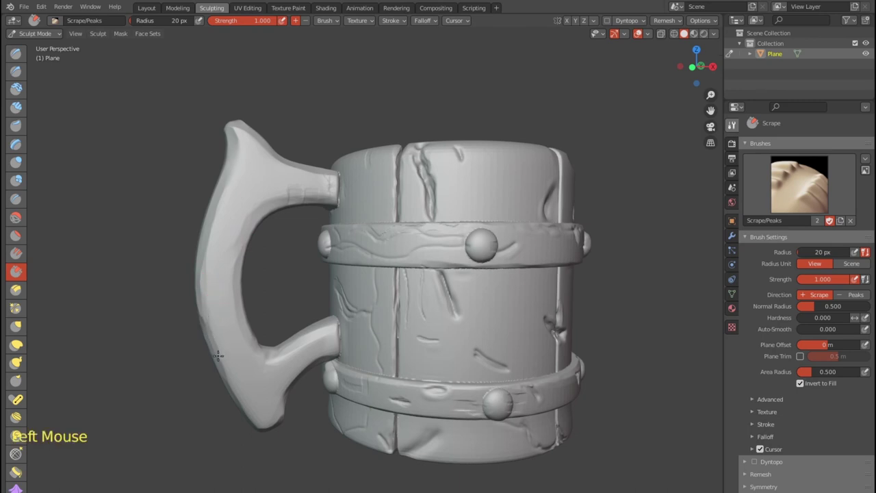
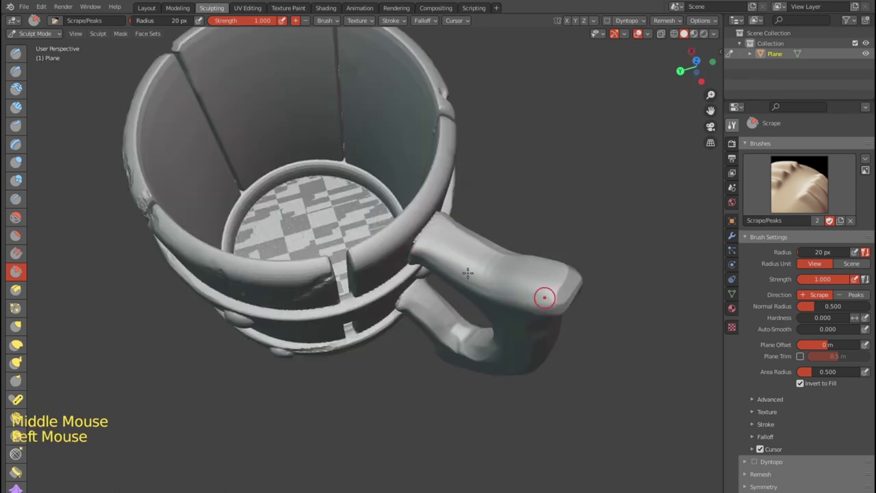
{"action": "left_click", "coordinate": [441, 255]}
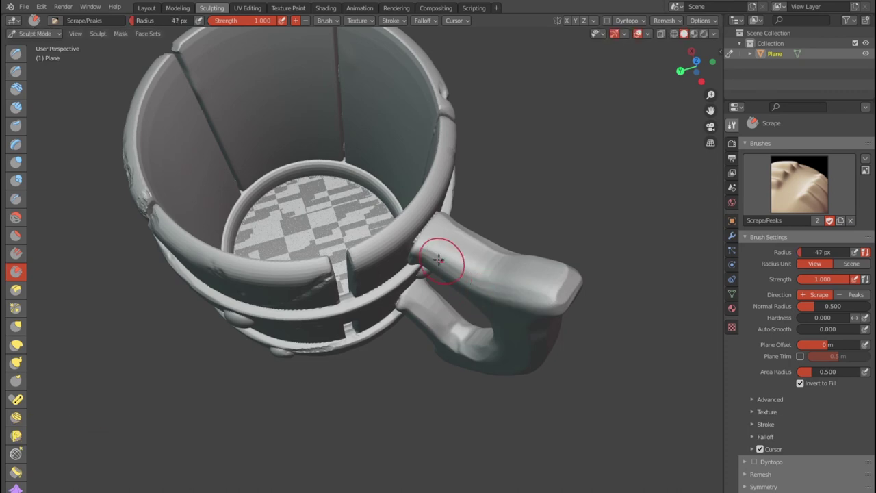
{"action": "left_click", "coordinate": [436, 249]}
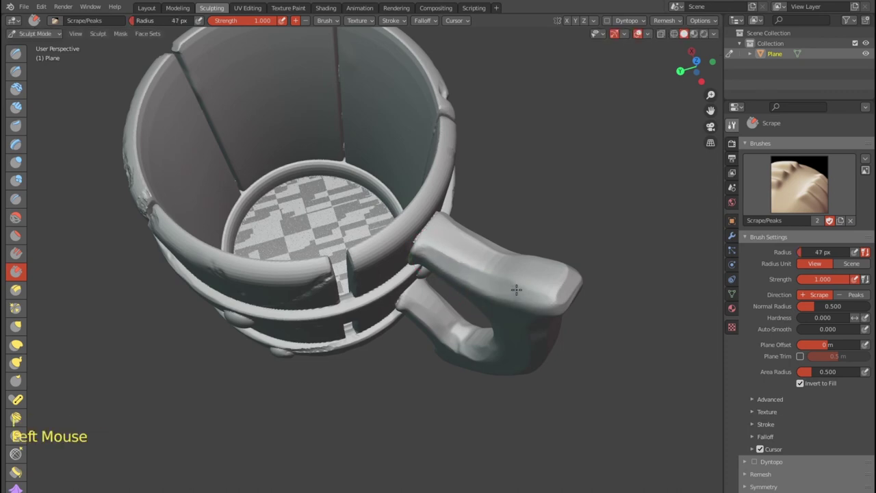
Step: Scrape the handle's top surface planed flat, then its inner edge
{"action": "left_click", "coordinate": [444, 244]}
{"action": "left_click", "coordinate": [505, 256]}
{"action": "left_click", "coordinate": [505, 262]}
{"action": "left_click", "coordinate": [510, 257]}
{"action": "left_click", "coordinate": [529, 272]}
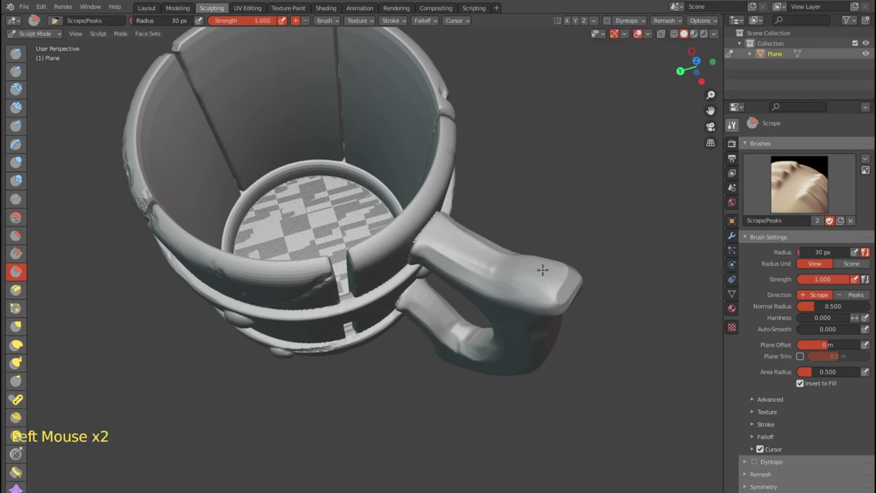
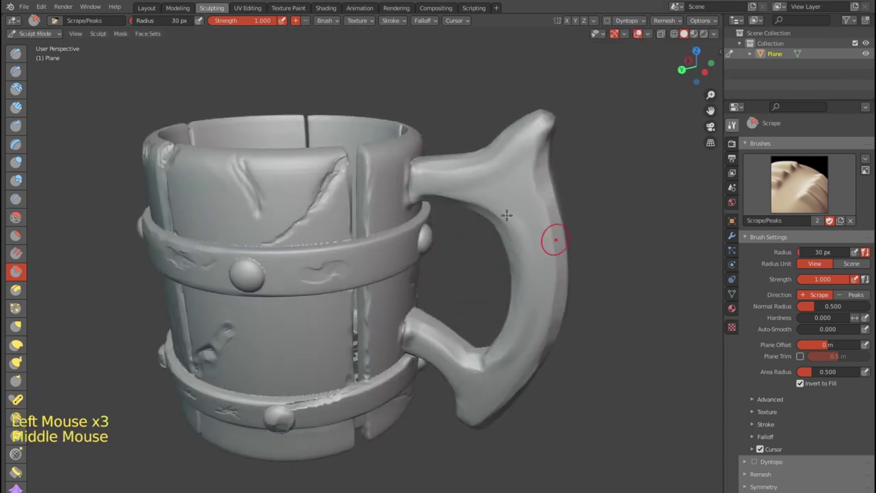
{"action": "left_click", "coordinate": [496, 207]}
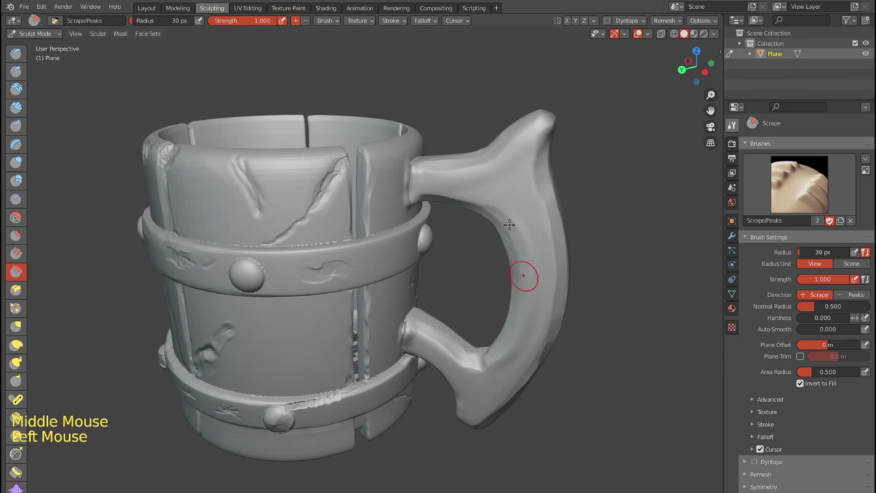
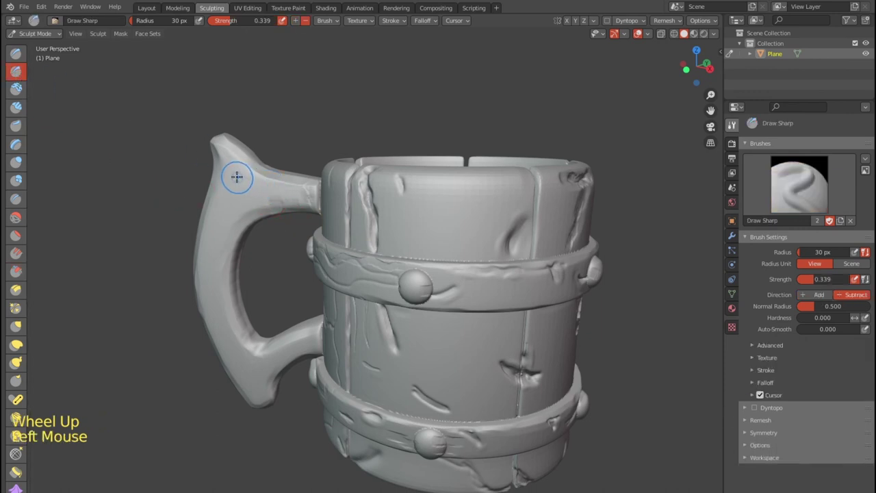
Step: Carve Draw Sharp cracks into the handle's upper grip, front and near the top joint, tuning size and strength
{"action": "left_click", "coordinate": [234, 172]}
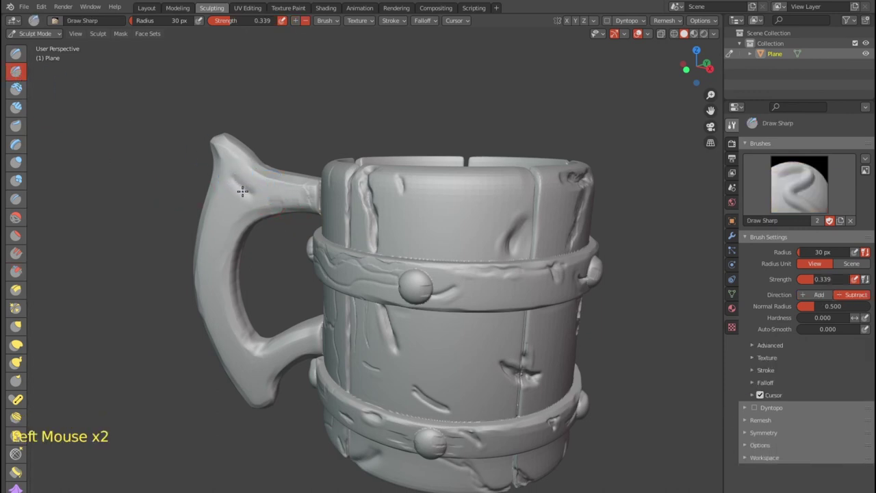
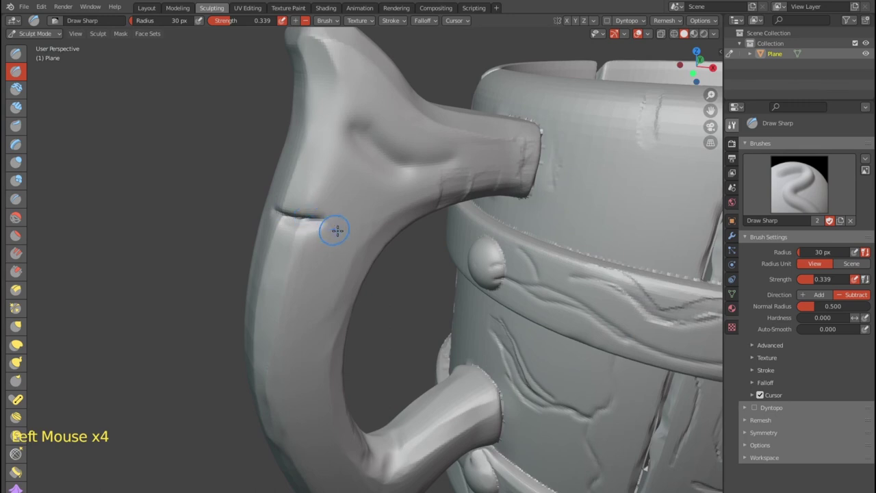
{"action": "left_click", "coordinate": [343, 228]}
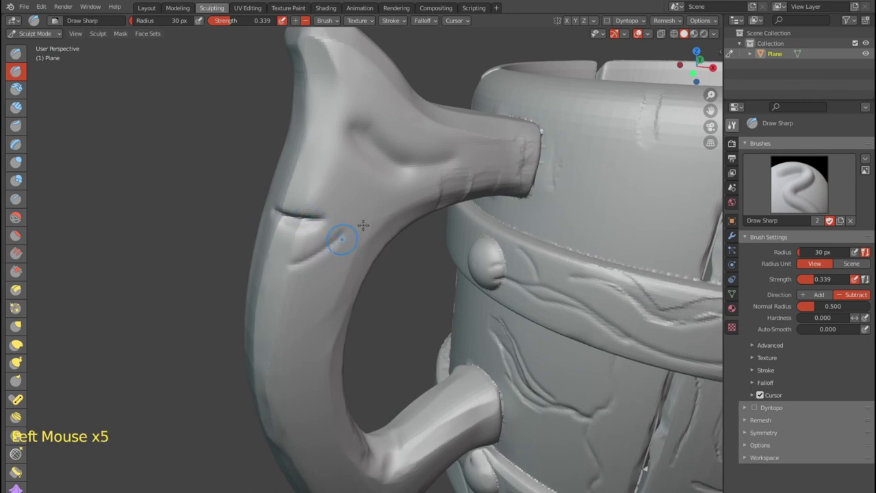
{"action": "left_click", "coordinate": [373, 141]}
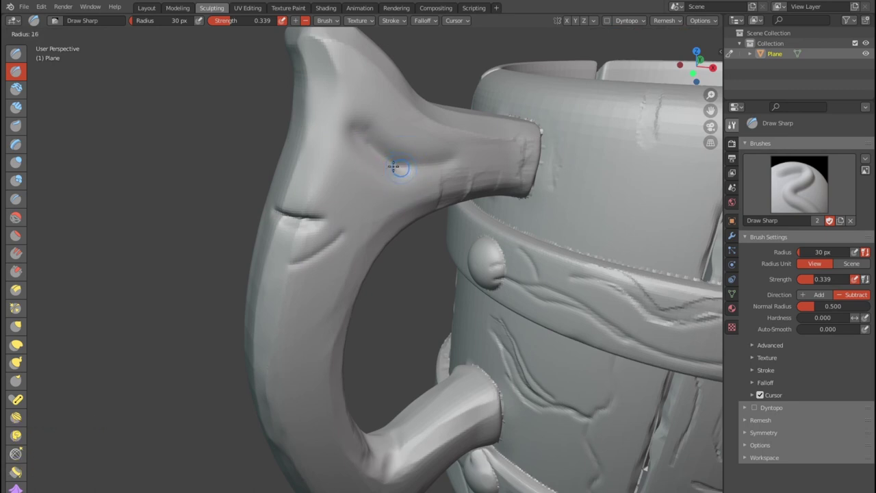
{"action": "left_click", "coordinate": [377, 147]}
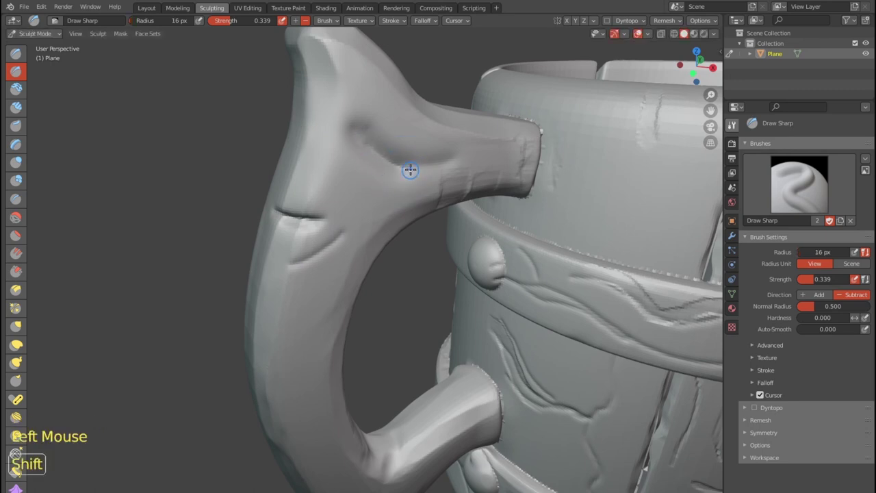
{"action": "key", "text": "shift+f"}
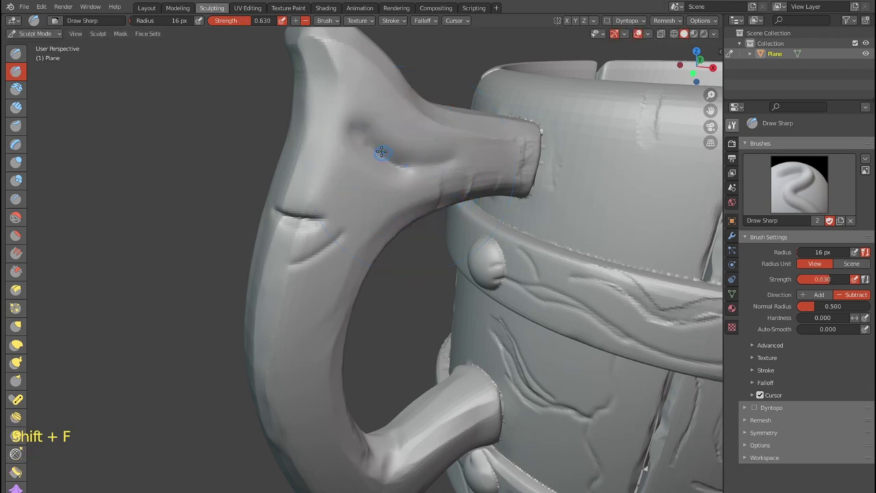
{"action": "left_click", "coordinate": [369, 139]}
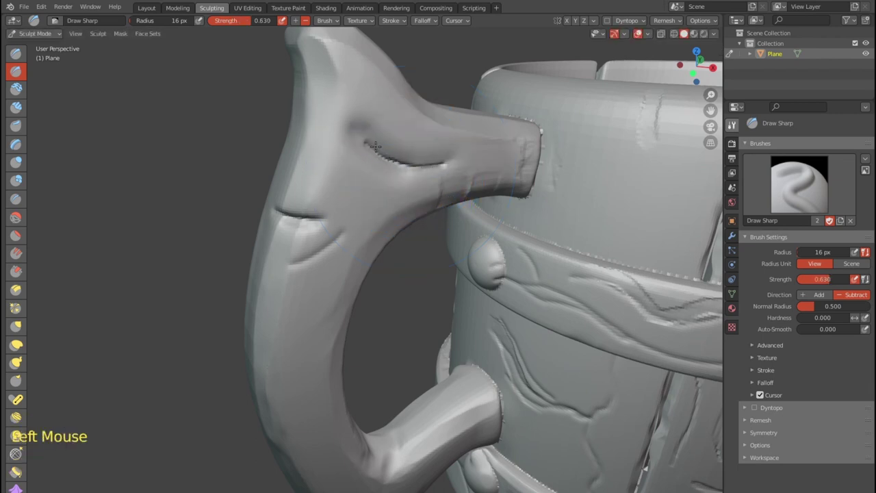
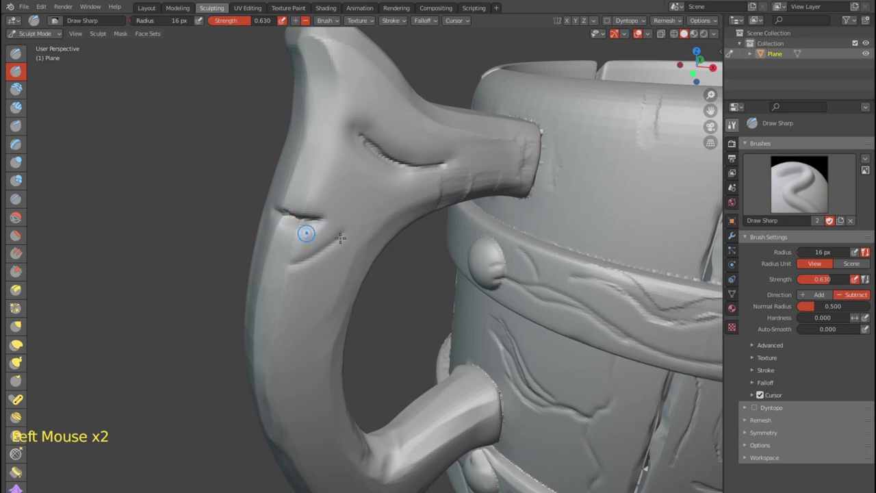
{"action": "left_click", "coordinate": [330, 238]}
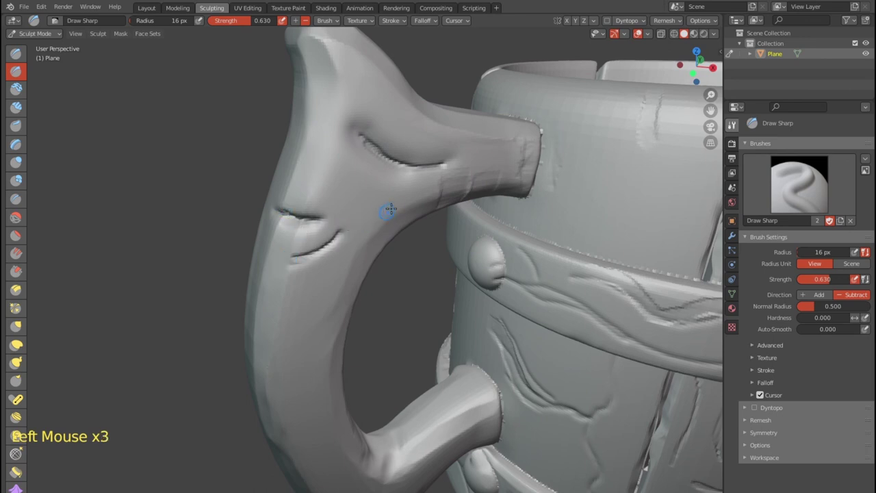
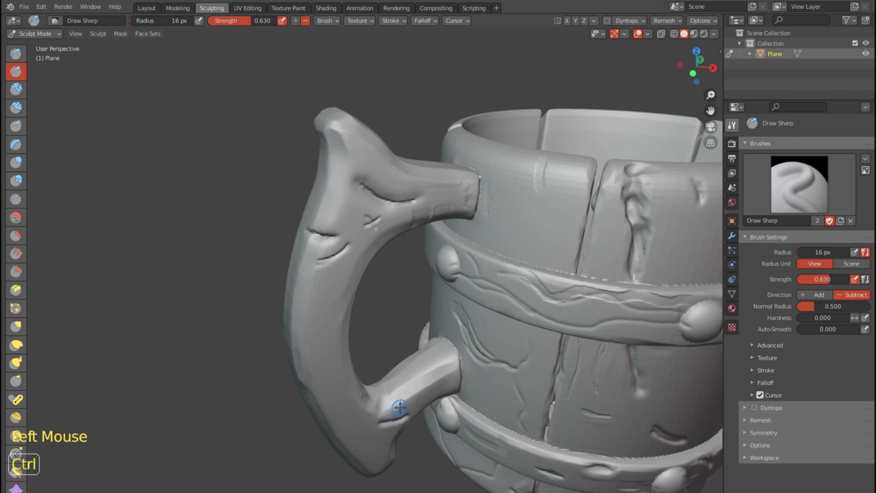
Step: Lower the strength and carve cracks near the lower joint, lower arm and outer side
{"action": "key", "text": "ctrl+z"}
{"action": "key", "text": "shift+f"}
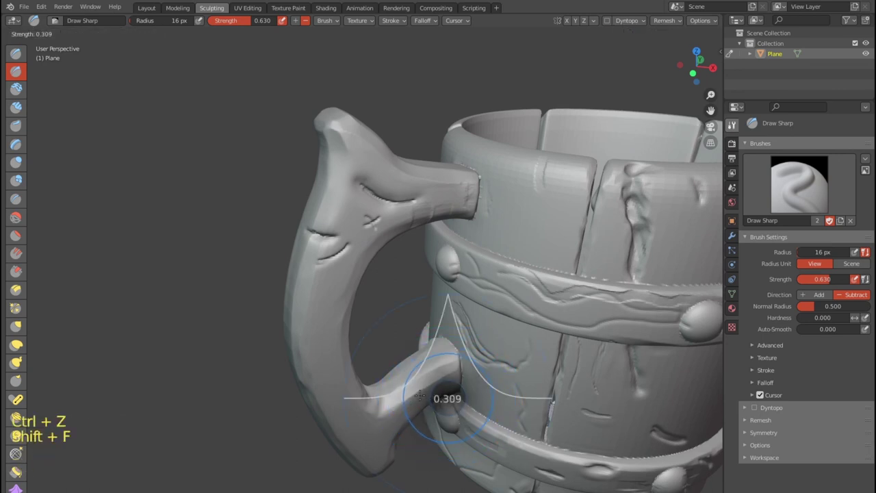
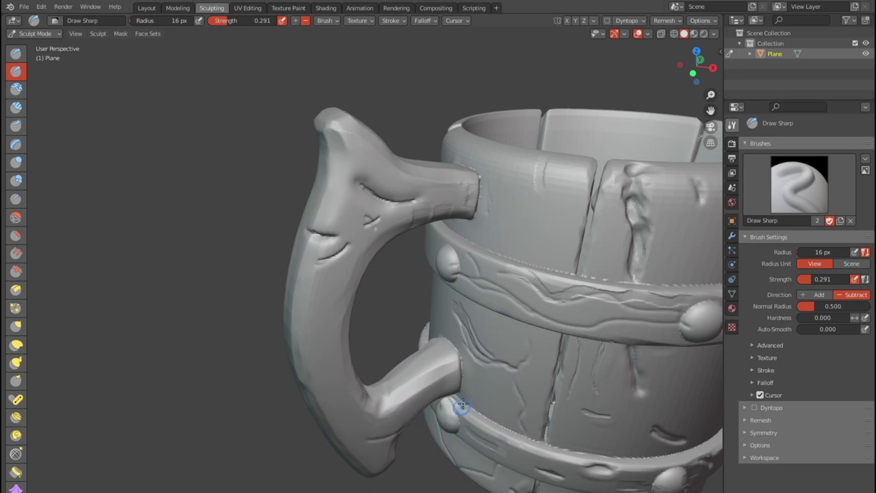
{"action": "left_click", "coordinate": [431, 353]}
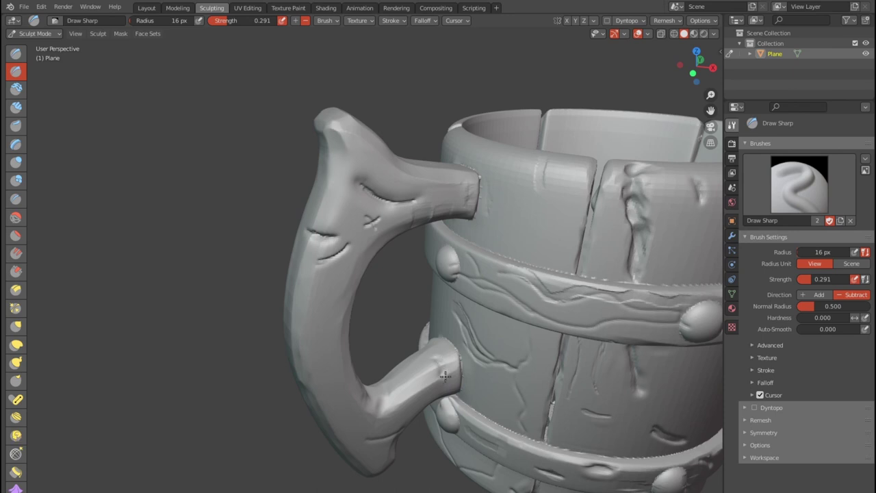
{"action": "left_click", "coordinate": [392, 390]}
{"action": "left_click", "coordinate": [384, 396]}
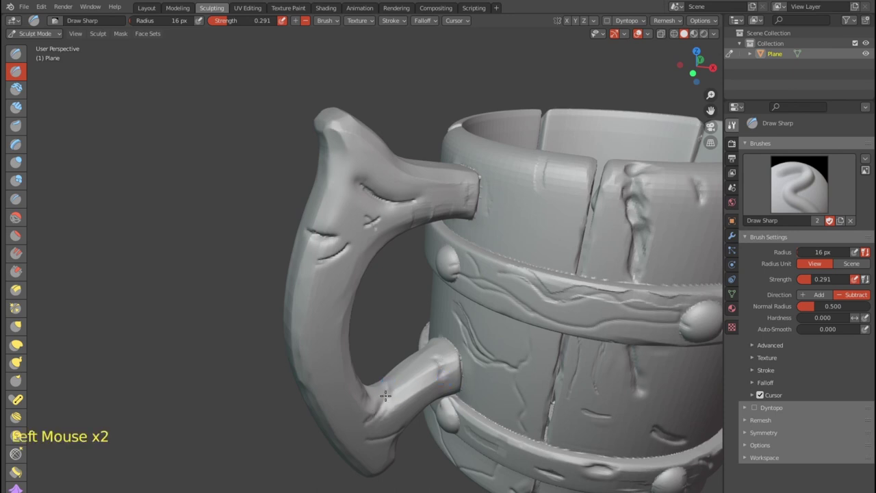
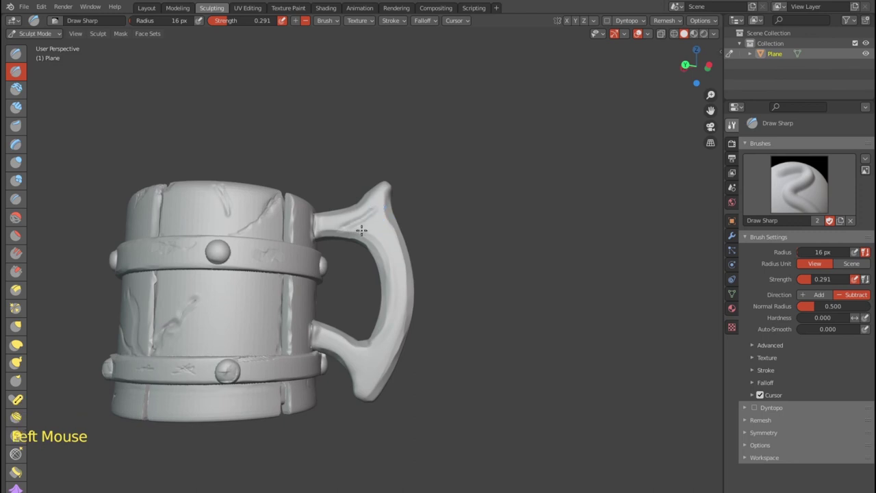
{"action": "left_click", "coordinate": [383, 193]}
{"action": "left_click", "coordinate": [376, 238]}
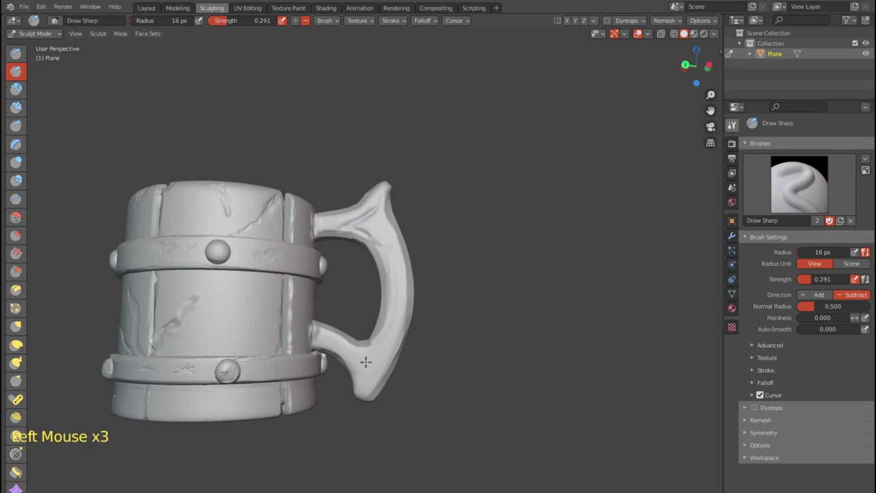